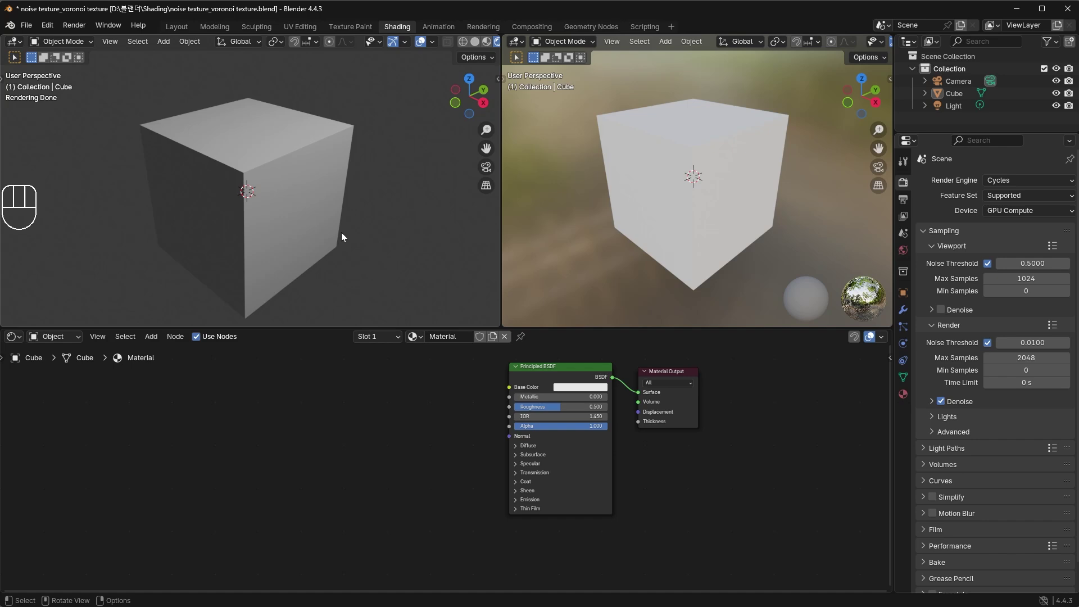
Step: Switch to top view, then view the cube straight from the front orthographic
key("KP_7")
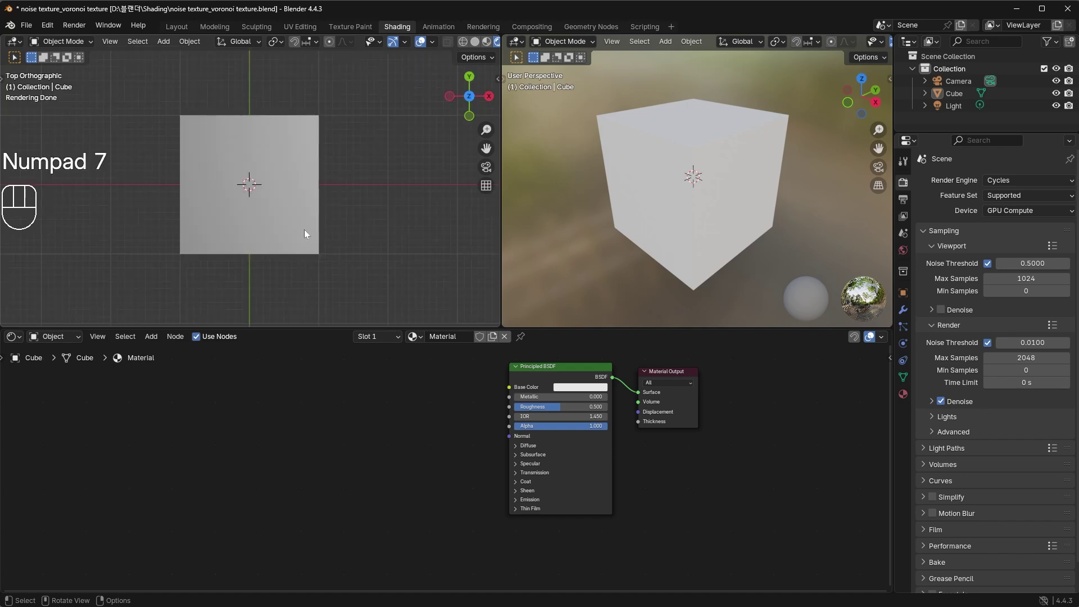
left_click(578, 225)
key("KP_1")
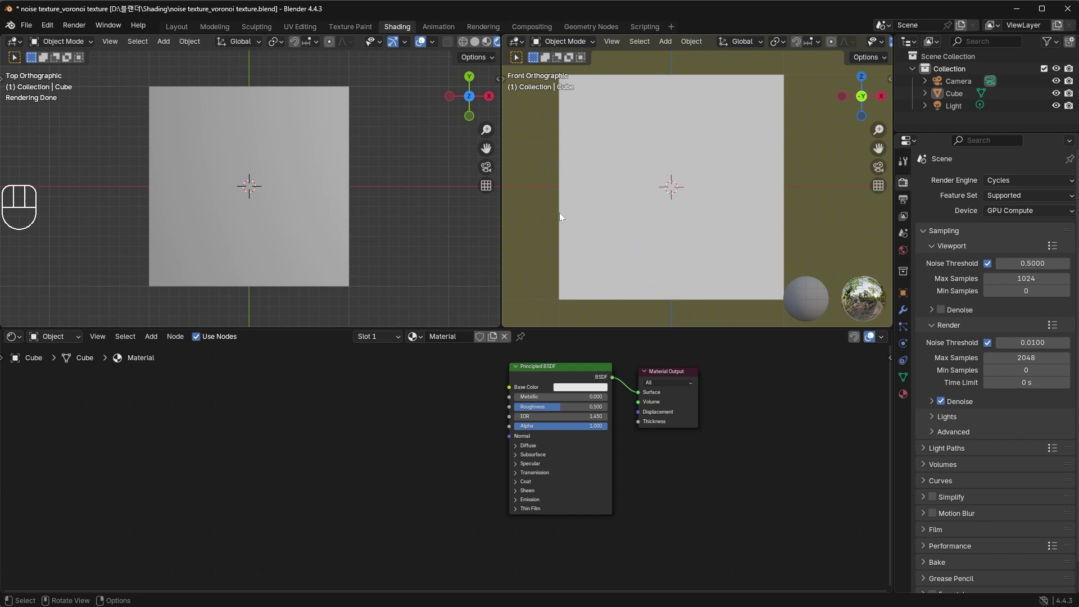
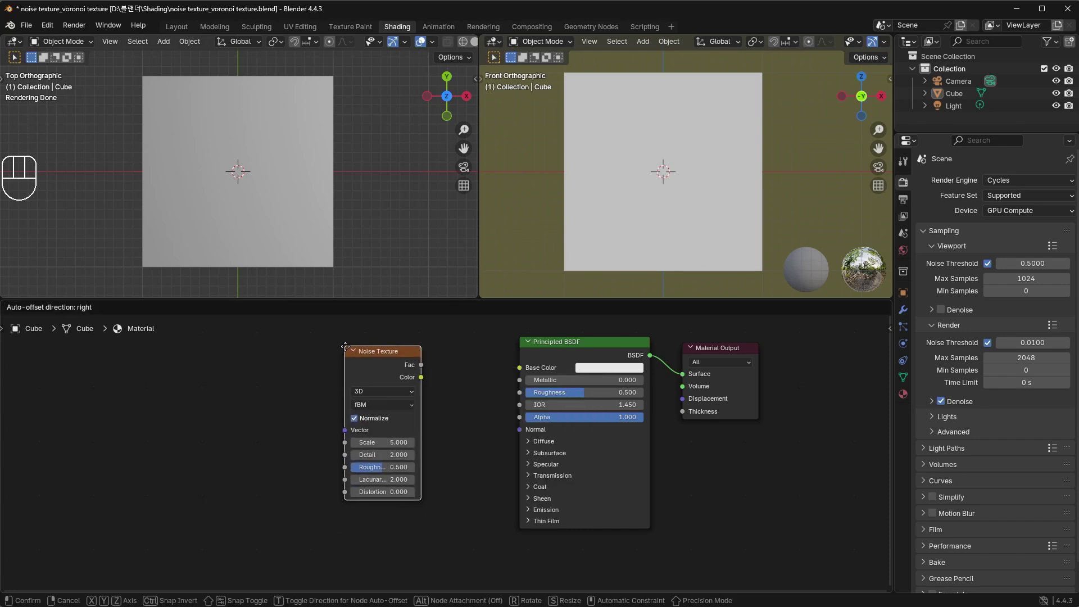
Step: Wire the Noise Texture's Color output into the Principled BSDF Base Color
left_click(436, 424)
left_click_drag(456, 382, 516, 373)
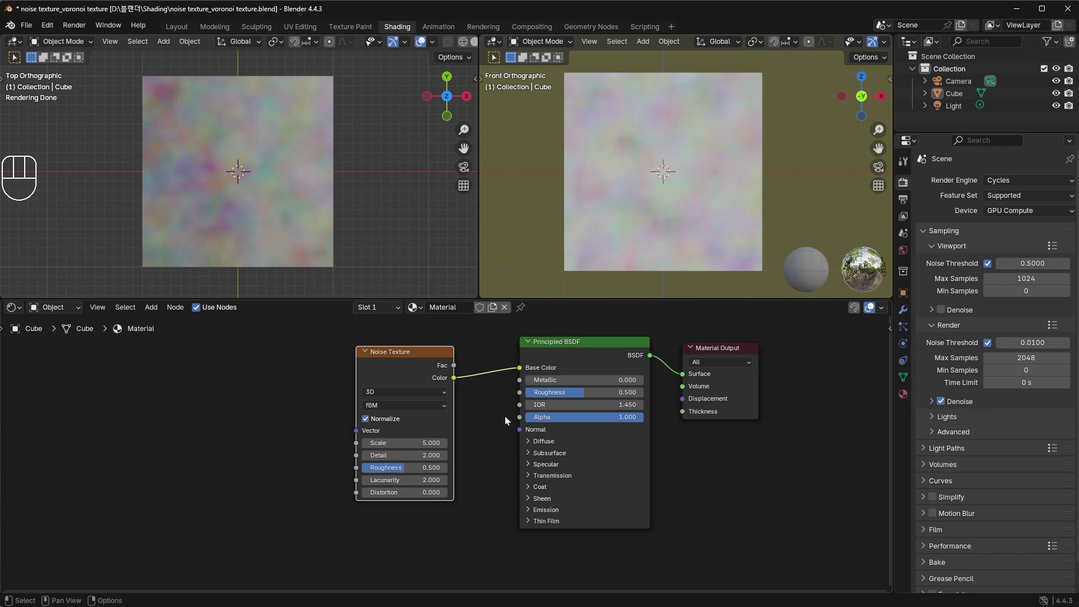
left_click_drag(431, 356, 360, 332)
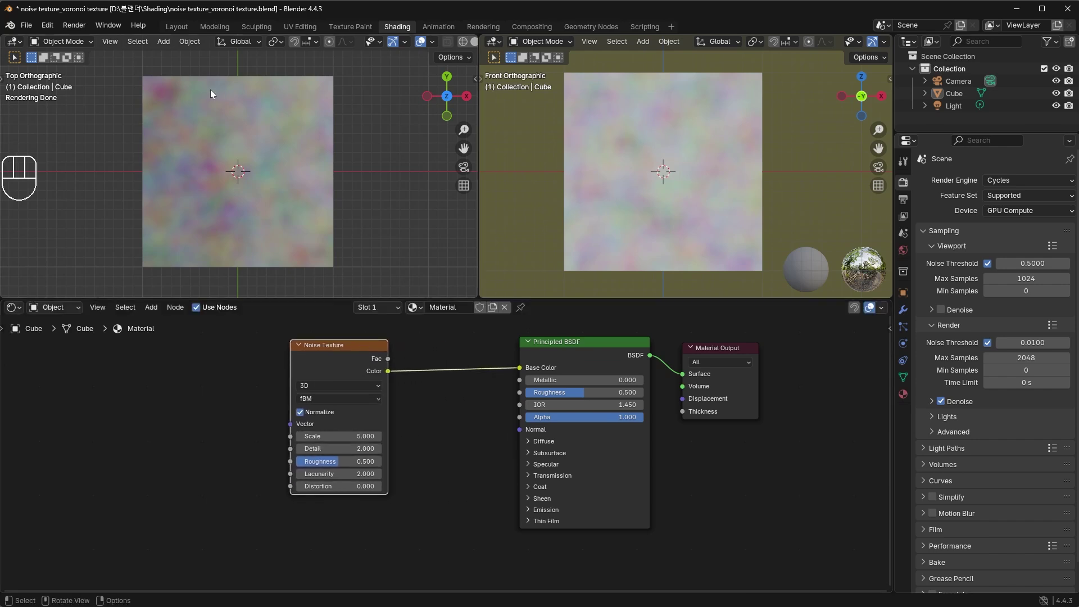
left_click(668, 196)
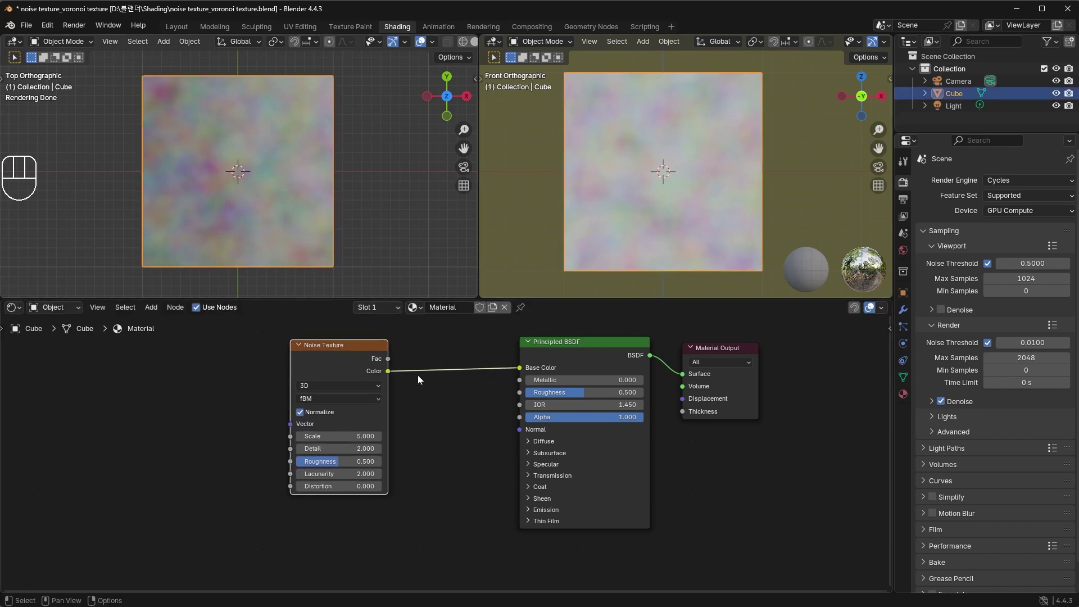
Step: Try the noise Fac output on Base Color, then restore the Color connection
left_click(431, 409)
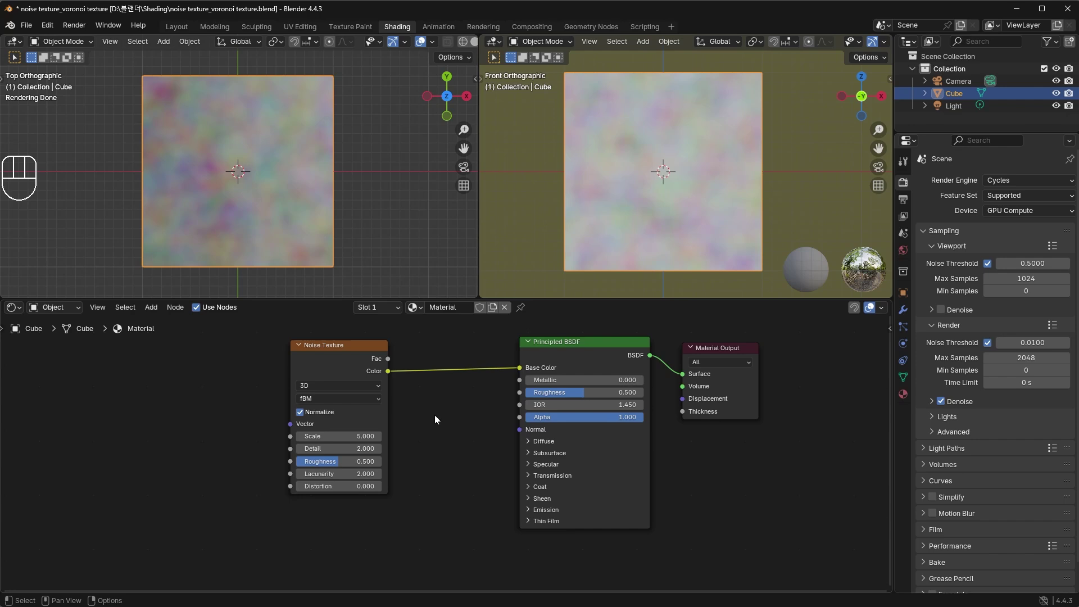
left_click(390, 363)
left_click_drag(435, 370, 521, 376)
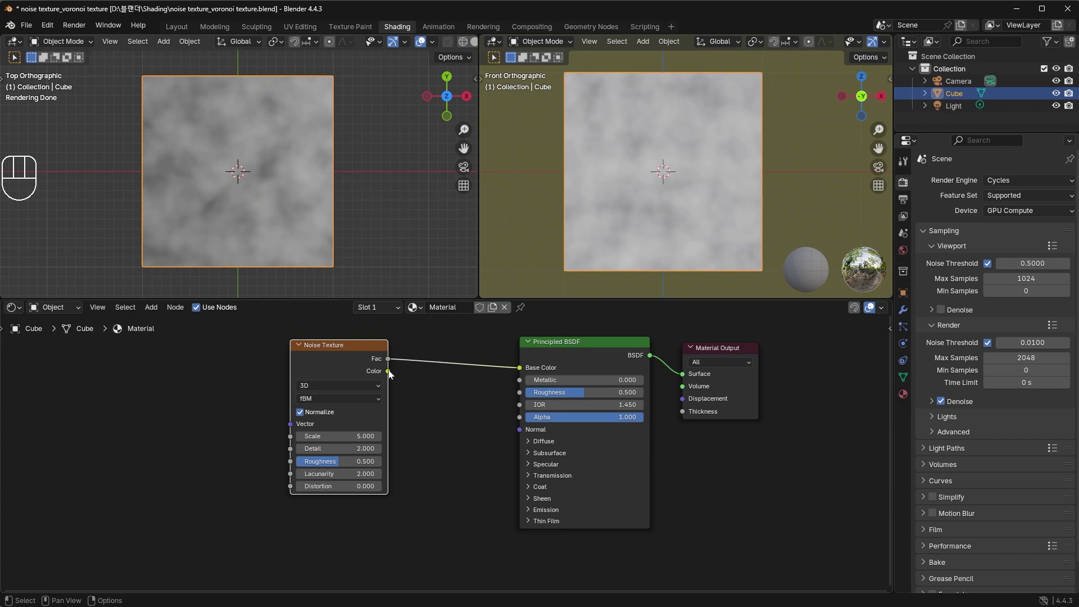
left_click_drag(402, 377, 518, 372)
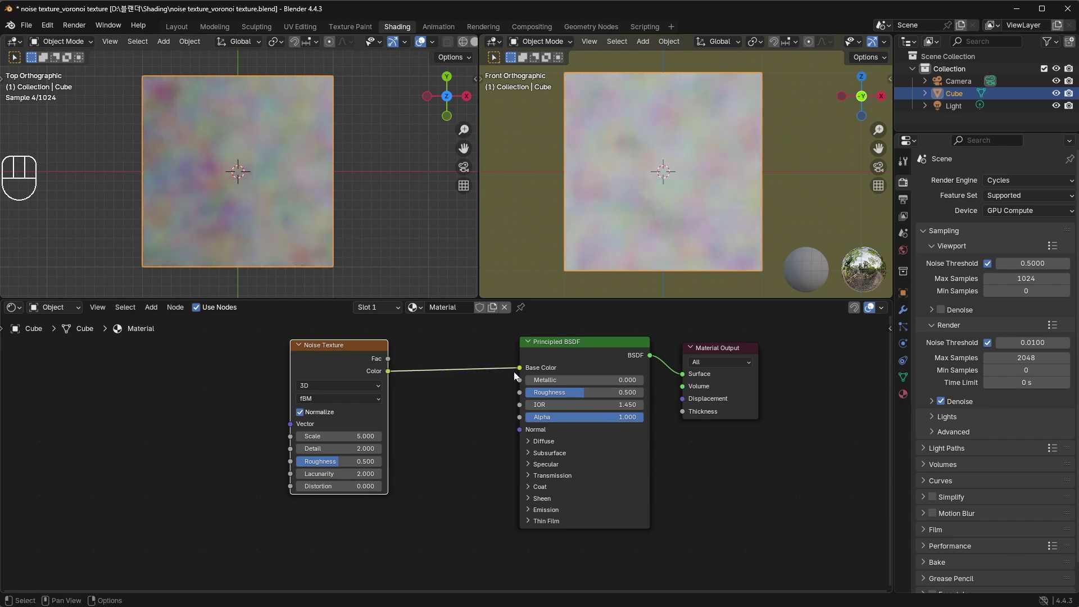
Step: Insert a Color Ramp on the noise link and move its black stop to about 0.257
key("shift+a")
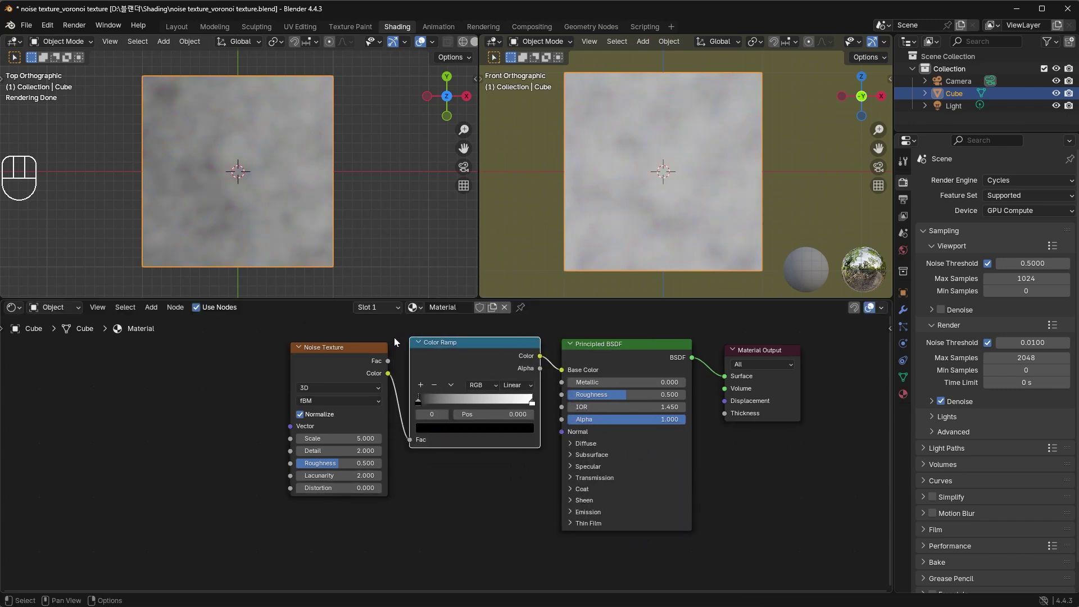
left_click(356, 352)
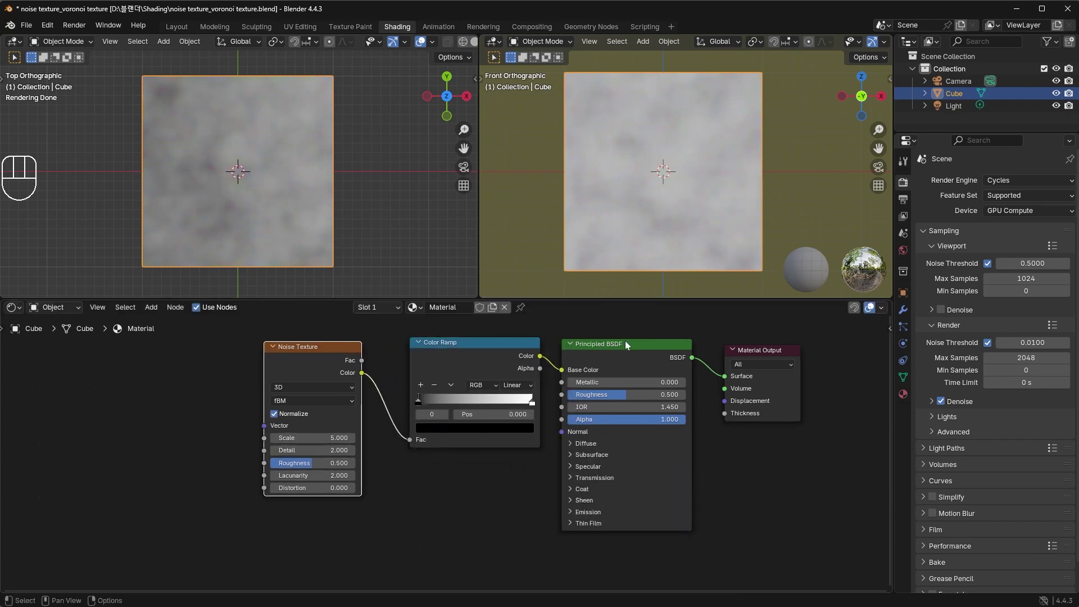
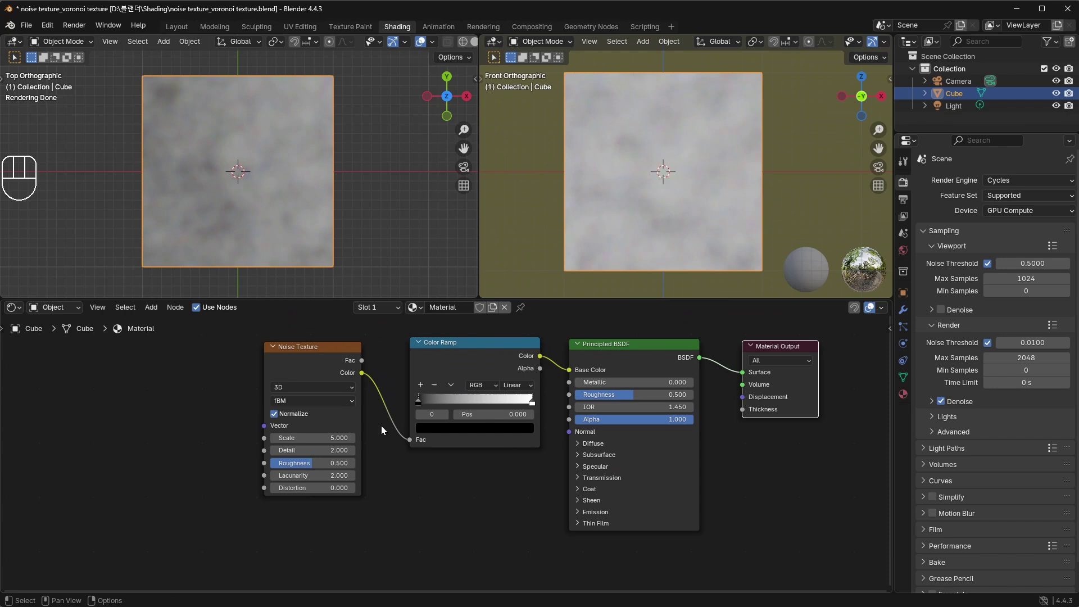
left_click_drag(423, 409, 451, 417)
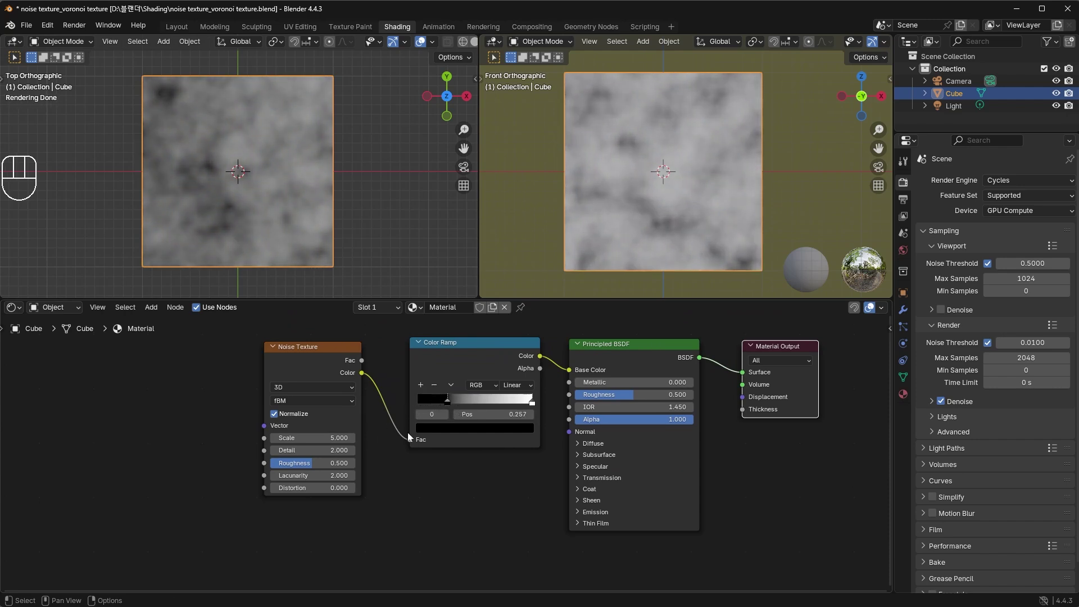
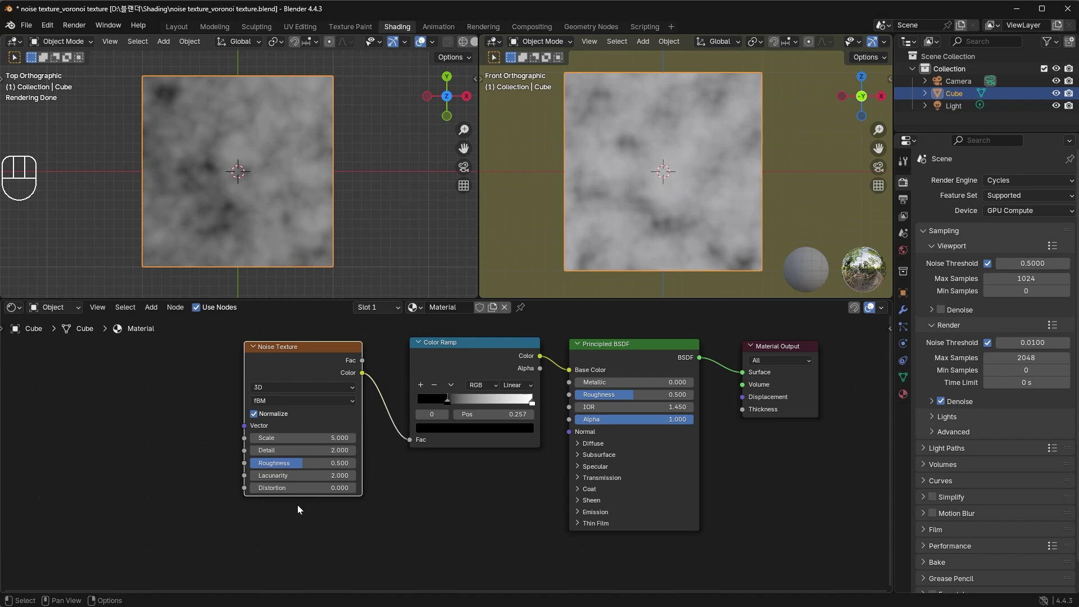
Step: Change the noise dimensions, push the white stop to 0.905 and retune noise Scale and Detail
left_click_drag(299, 392, 300, 433)
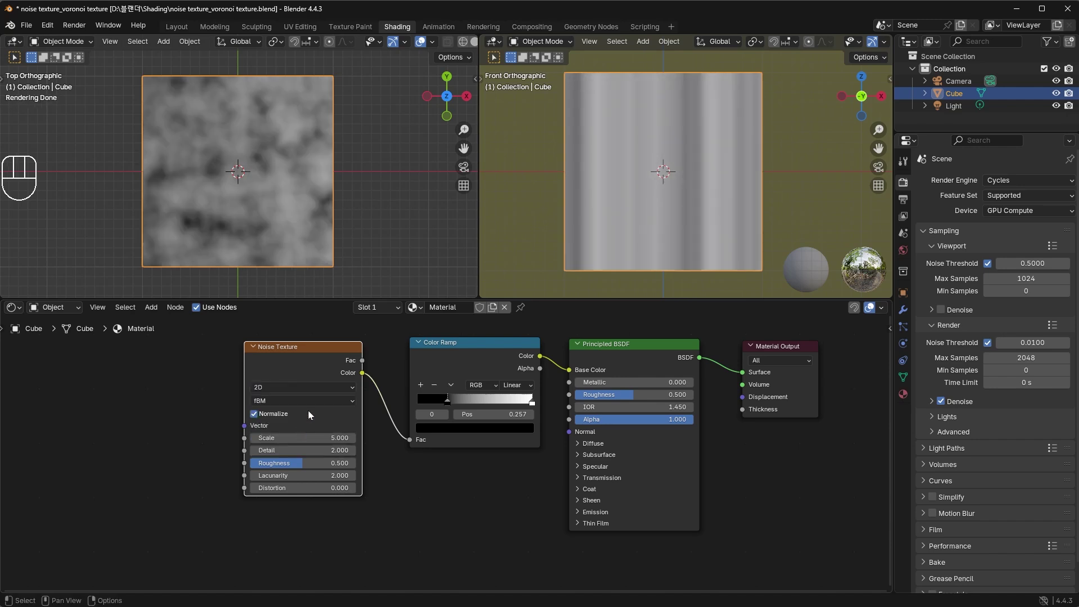
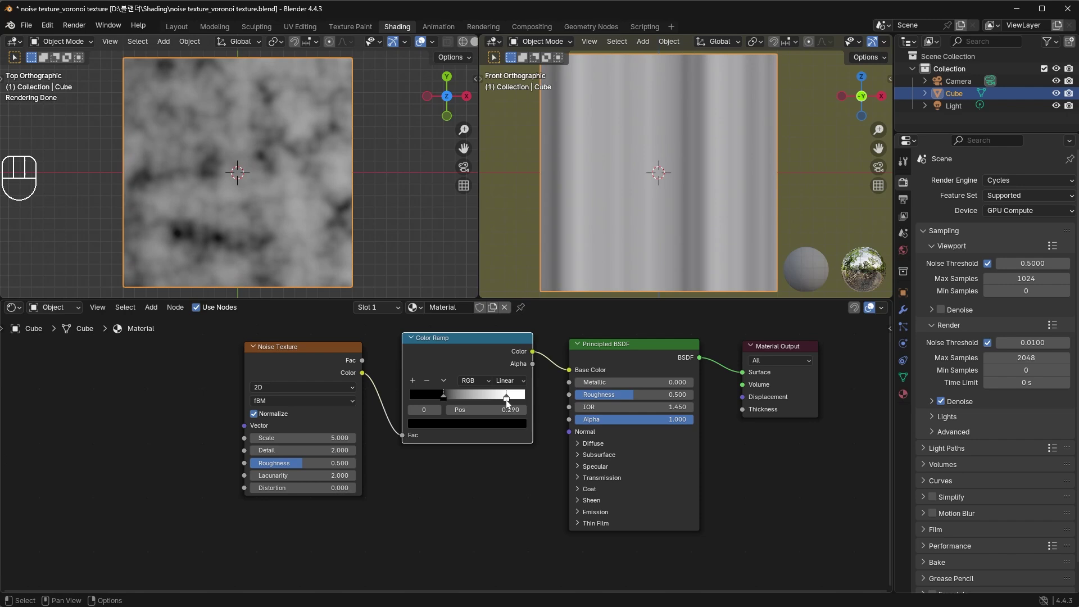
left_click(513, 403)
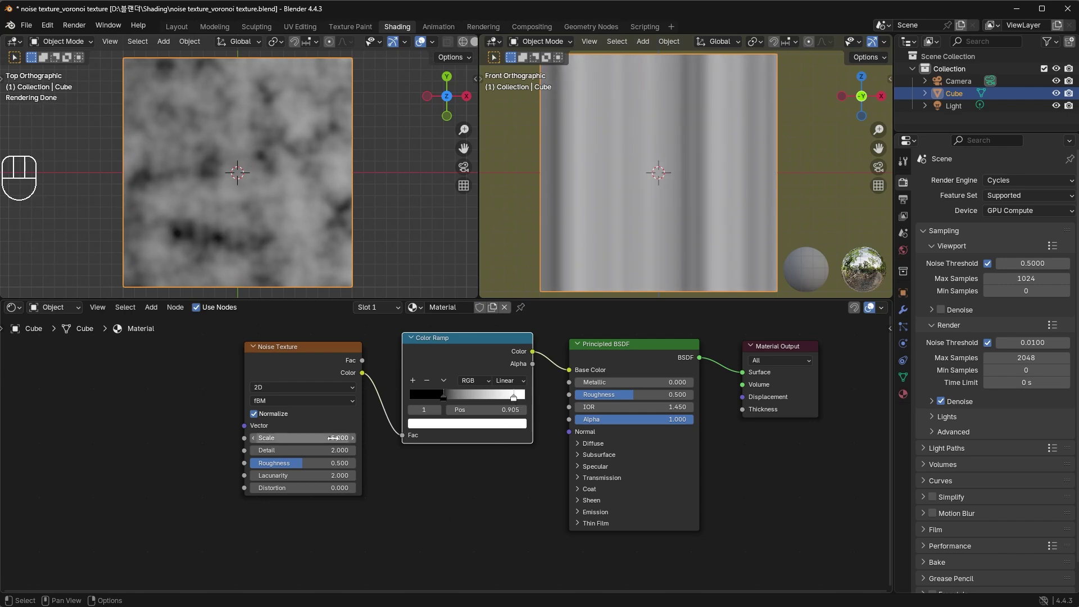
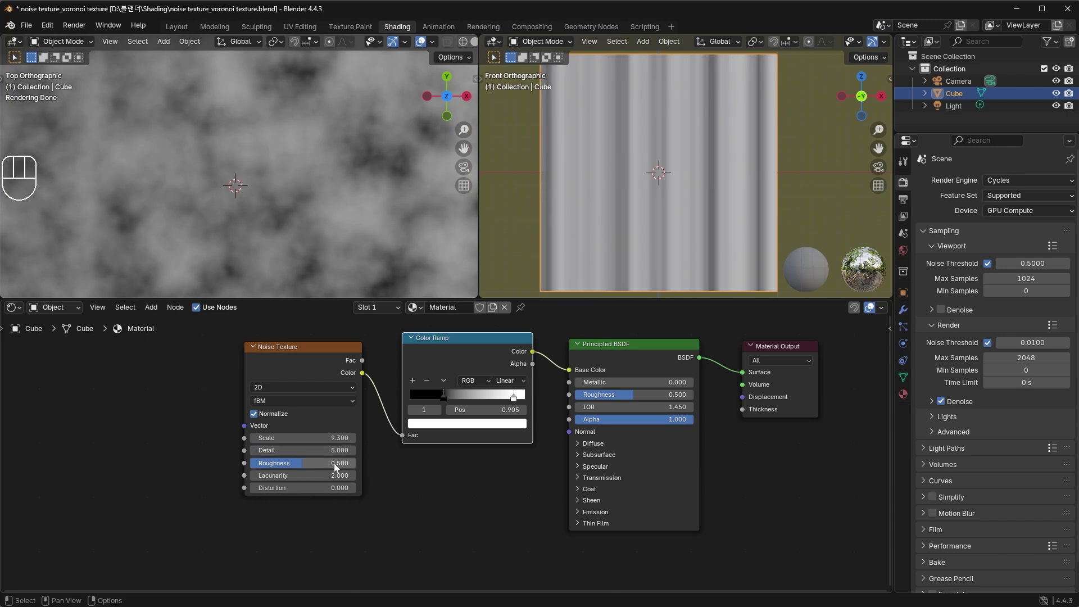
left_click_drag(238, 176, 198, 447)
left_click_drag(240, 175, 321, 466)
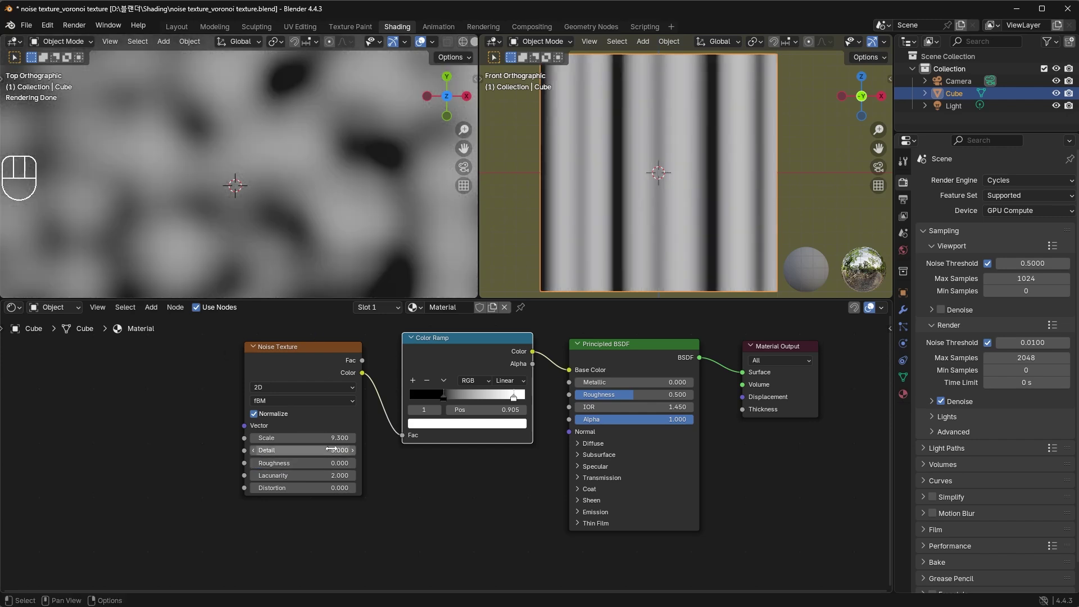
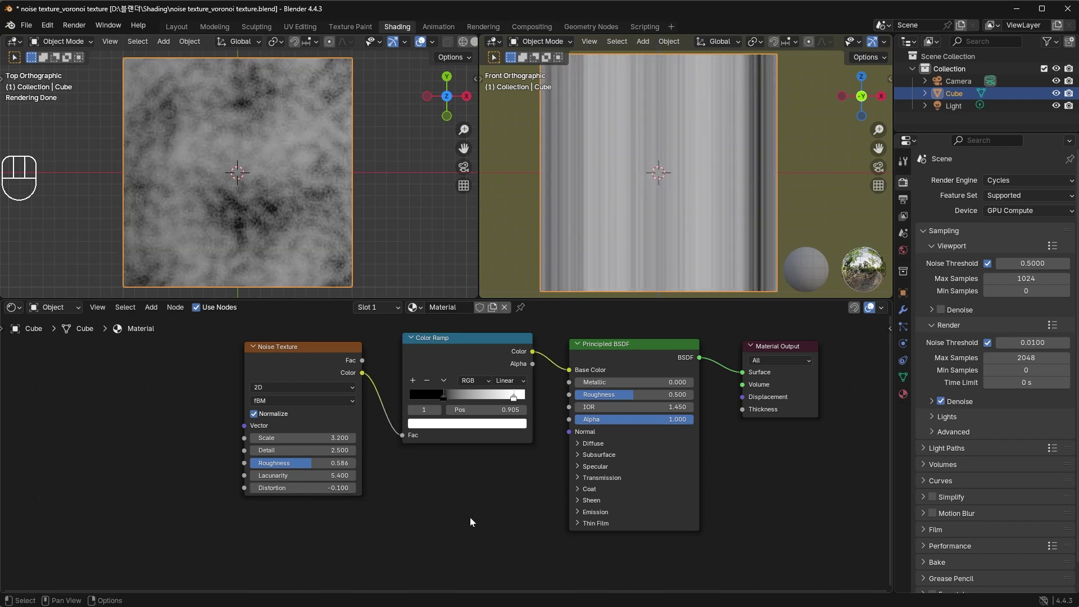
Step: Remove the Noise Texture from the ramp and search for a Voronoi Texture node to add
double_click(309, 352)
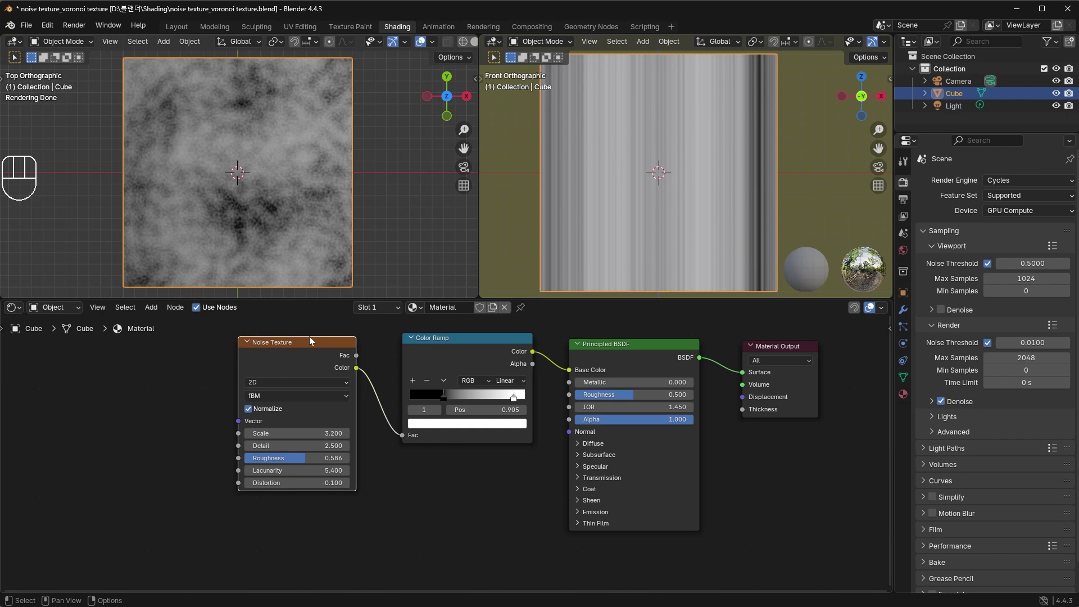
left_click(425, 482)
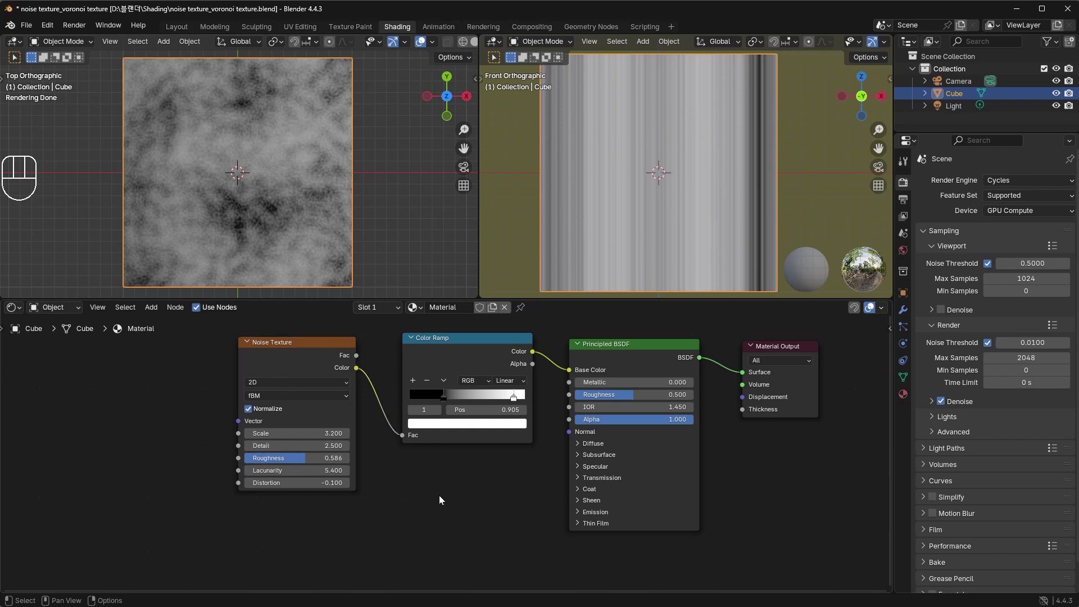
left_click(297, 350)
left_click_drag(406, 443, 297, 491)
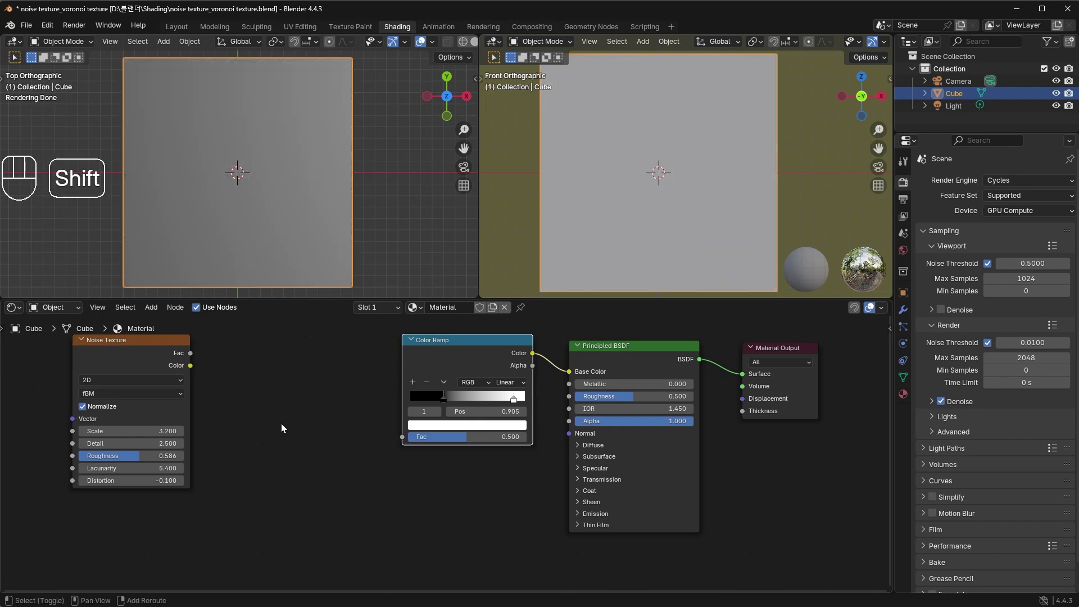
key("shift+a")
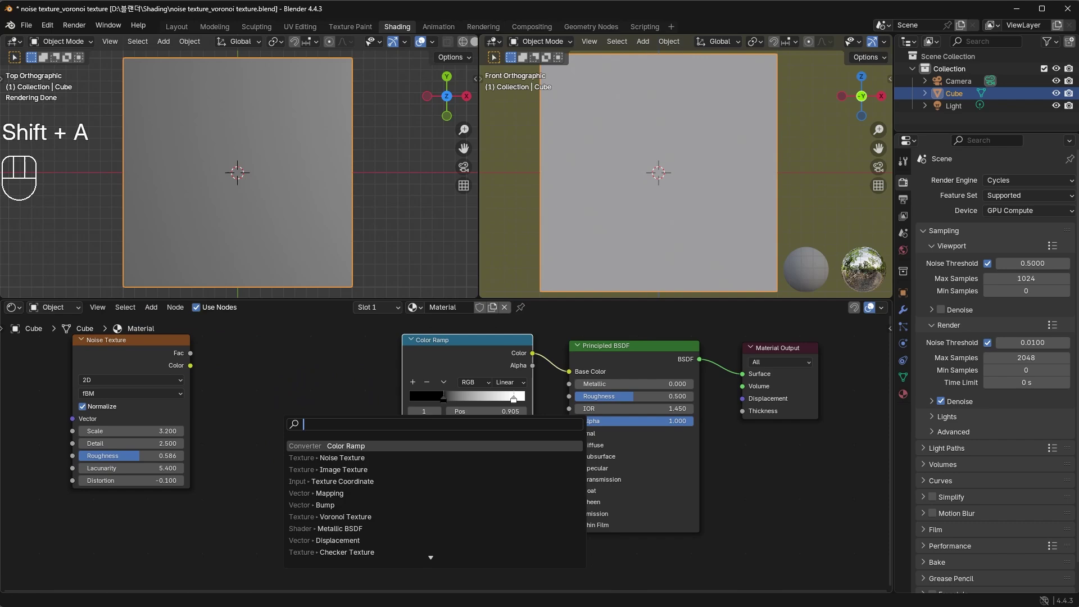
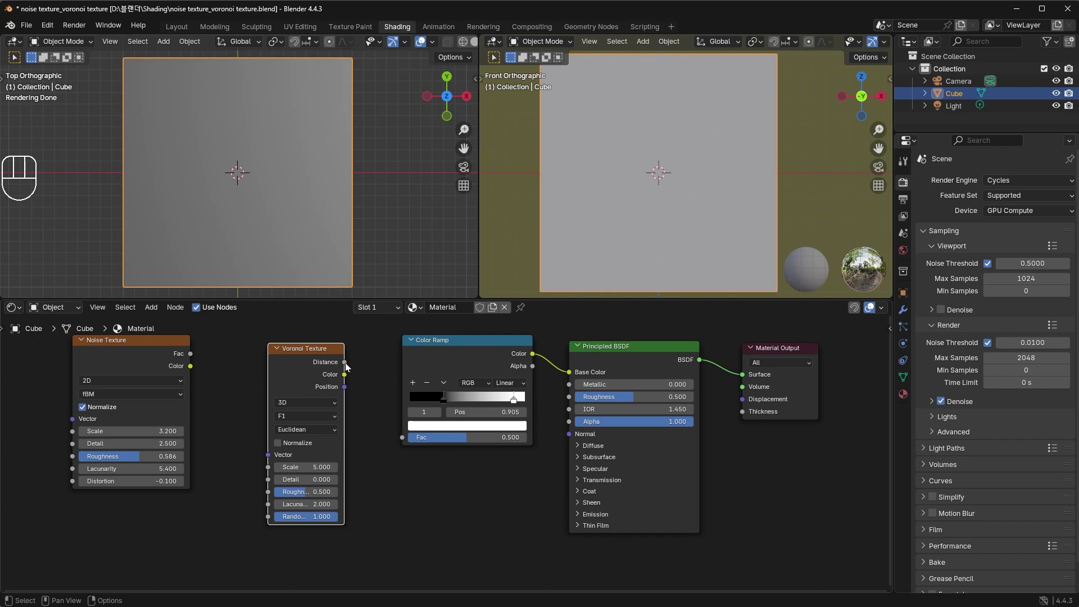
Step: Connect the Voronoi output into the Color Ramp and adjust the Voronoi settings
left_click_drag(349, 366, 399, 442)
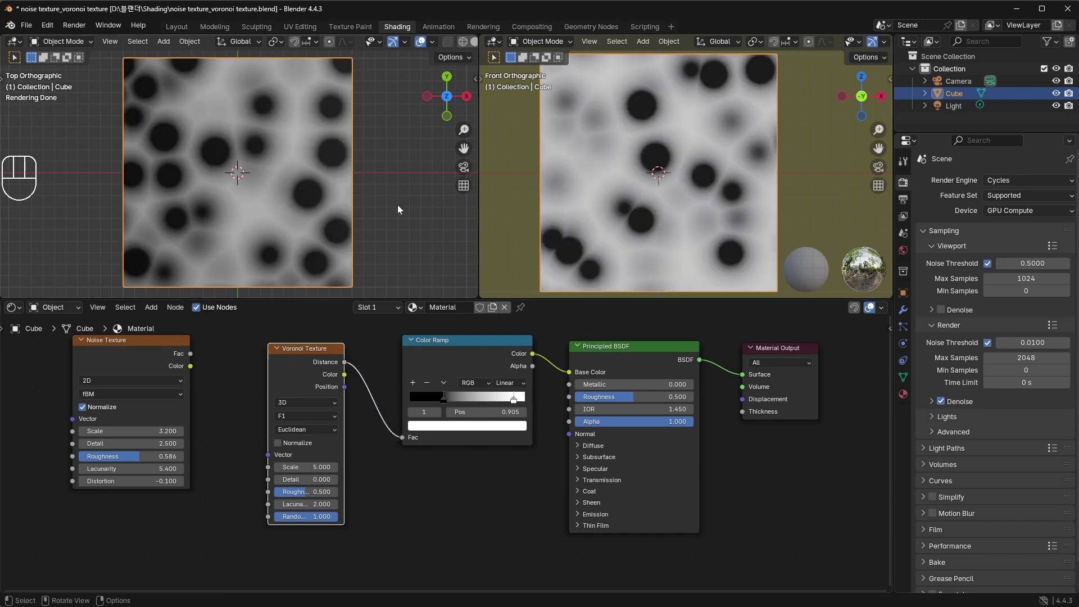
left_click_drag(397, 139, 327, 182)
left_click_drag(314, 161, 367, 158)
left_click_drag(295, 203, 359, 94)
left_click_drag(317, 188, 336, 167)
left_click_drag(281, 184, 377, 184)
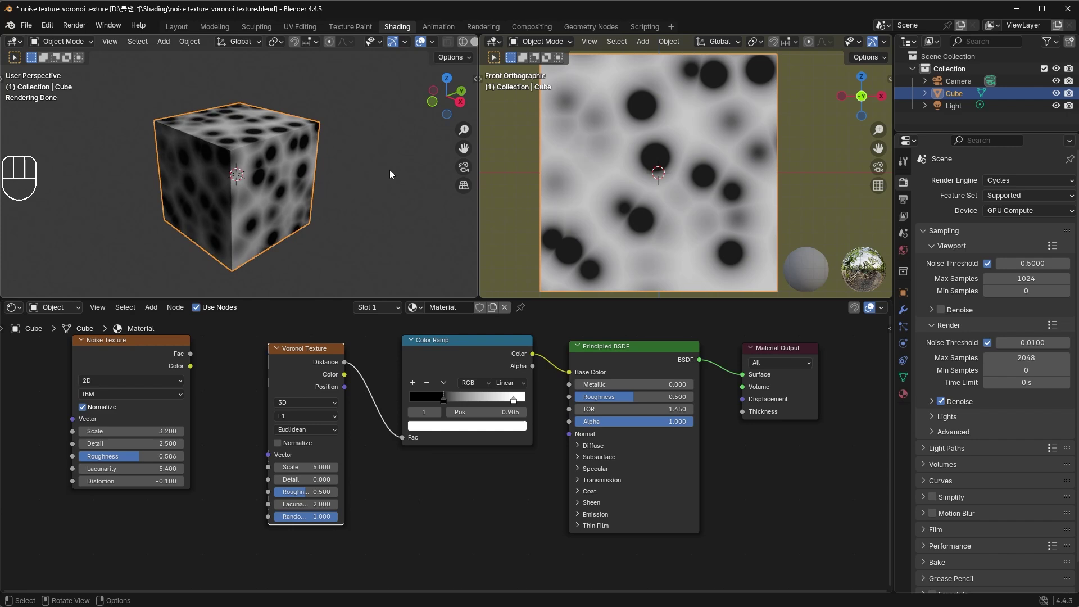
key("KP_7")
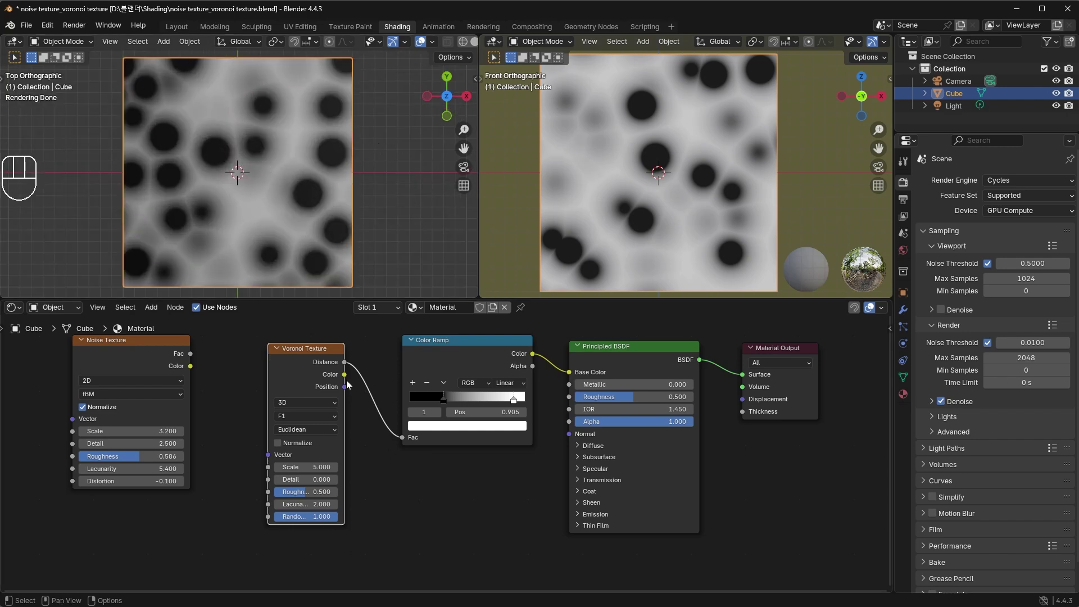
Step: Try the Voronoi Position output, settle on Color into the ramp, and feed the noise into its Vector
left_click_drag(355, 385, 376, 428)
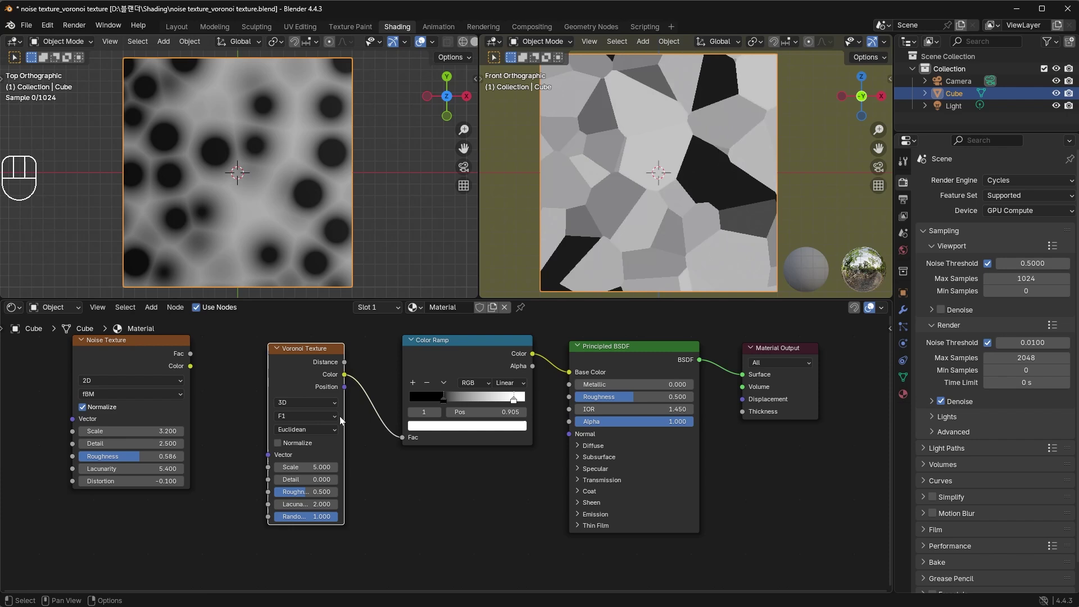
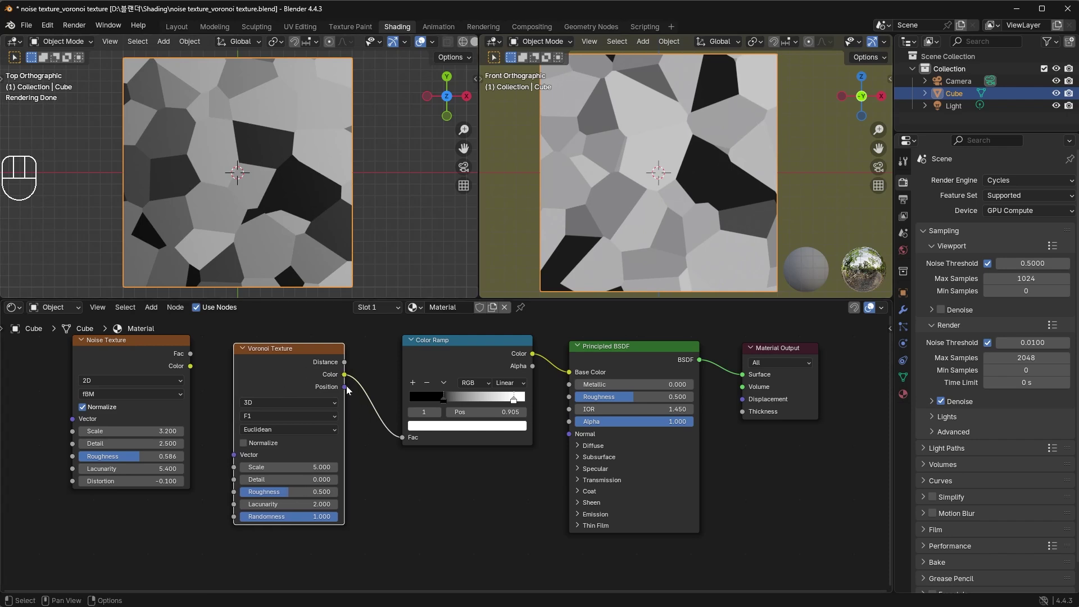
left_click(349, 392)
left_click_drag(371, 411, 403, 443)
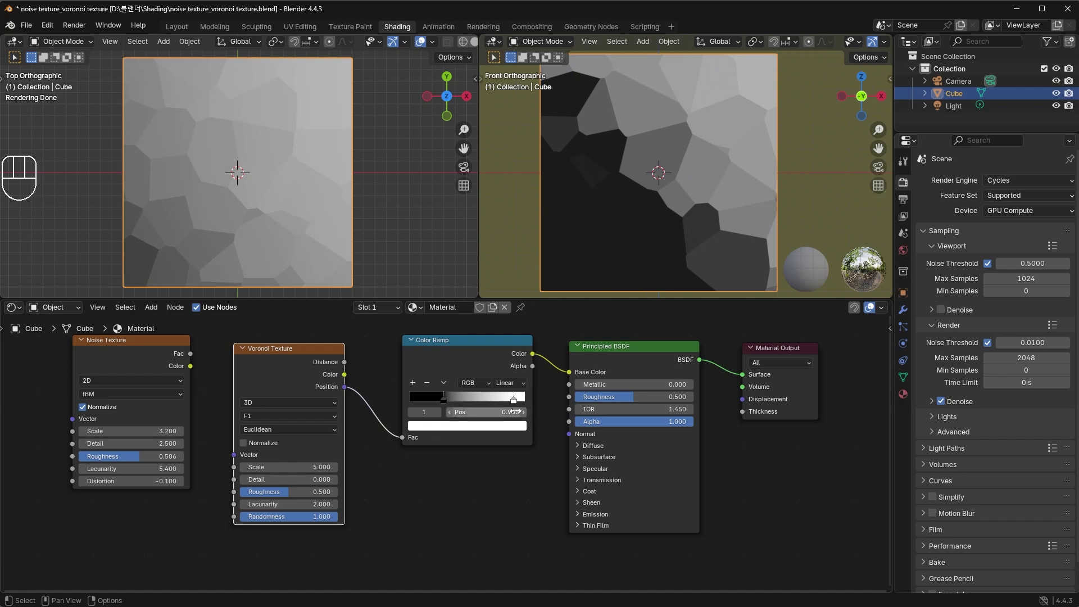
left_click_drag(347, 379, 408, 440)
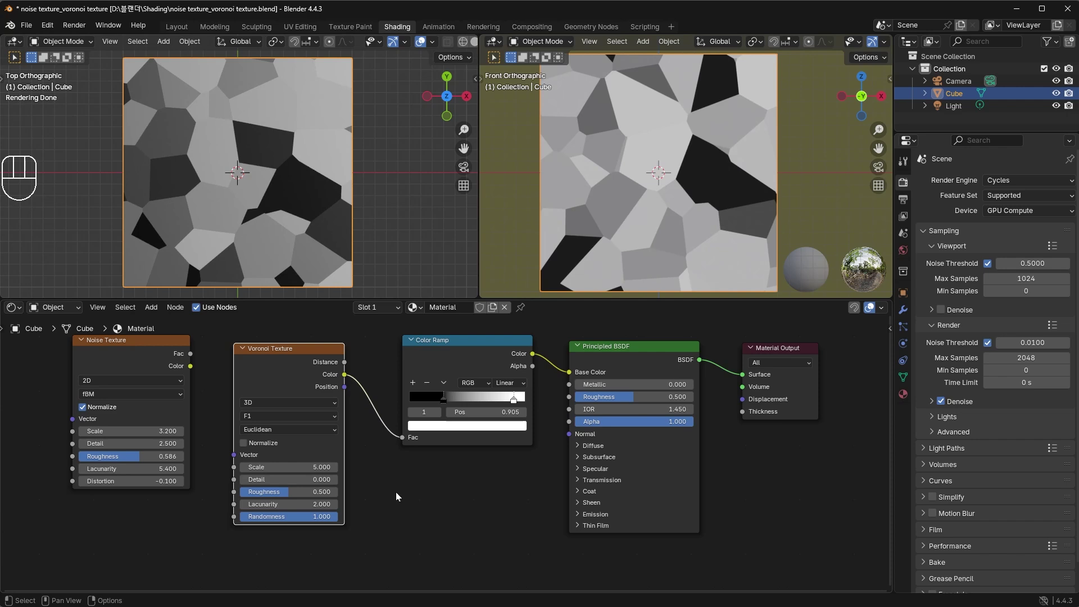
left_click_drag(322, 406, 320, 444)
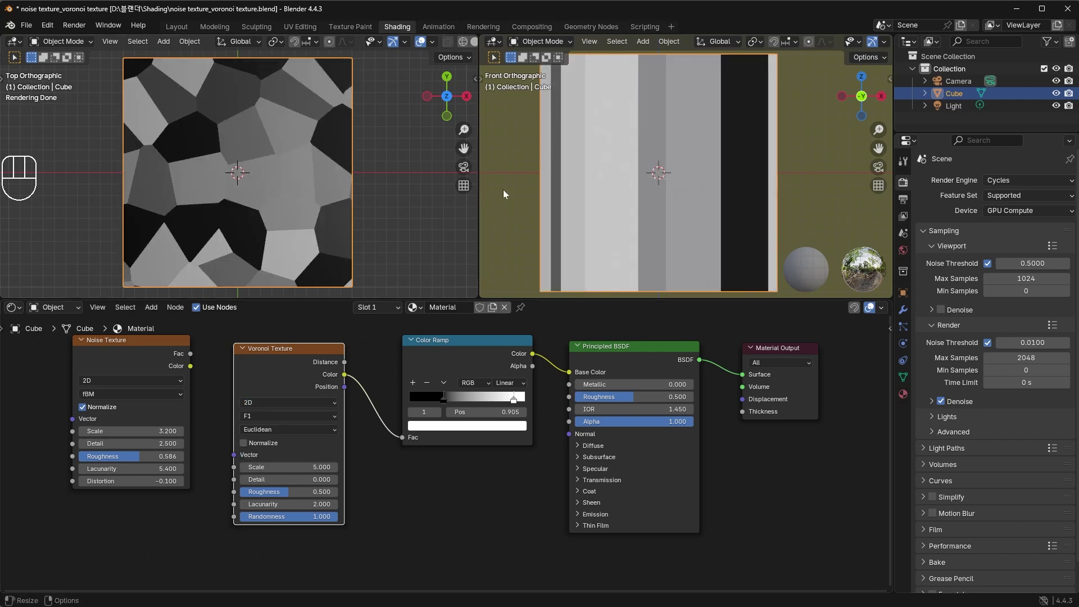
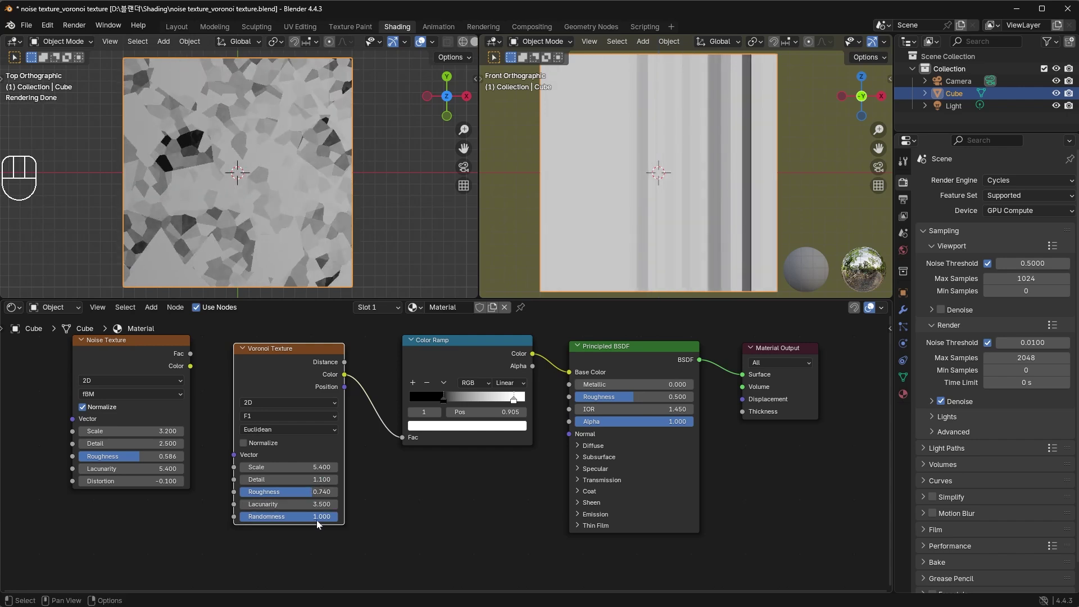
Step: Adjust a texture value, then undo back to the broad stripe pattern
left_click_drag(321, 524, 346, 125)
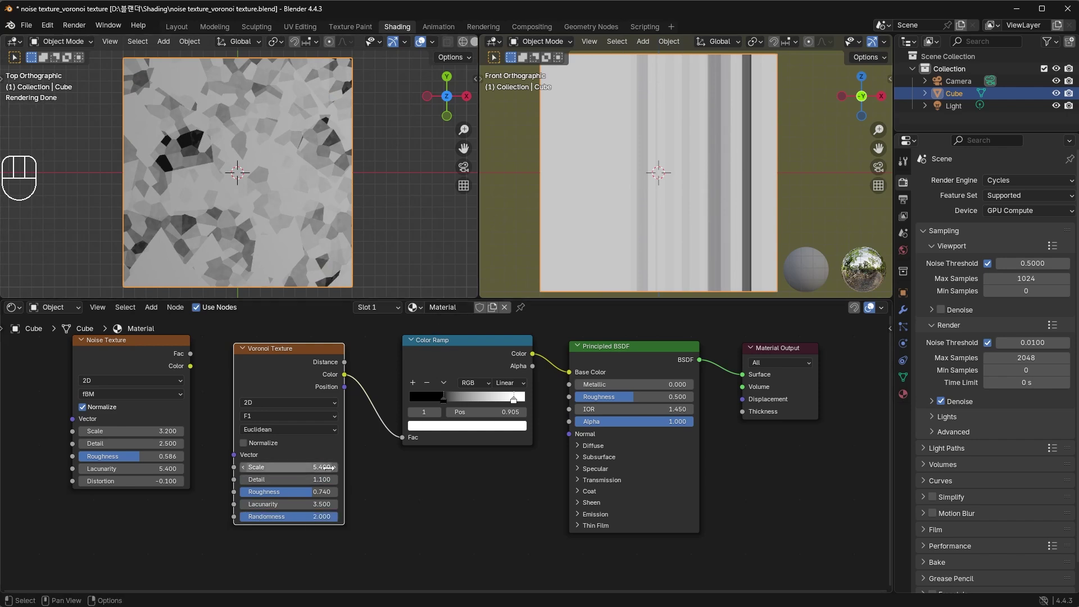
key("BackSpace")
key("BackSpace")
key("BackSpace")
key("BackSpace")
key("BackSpace")
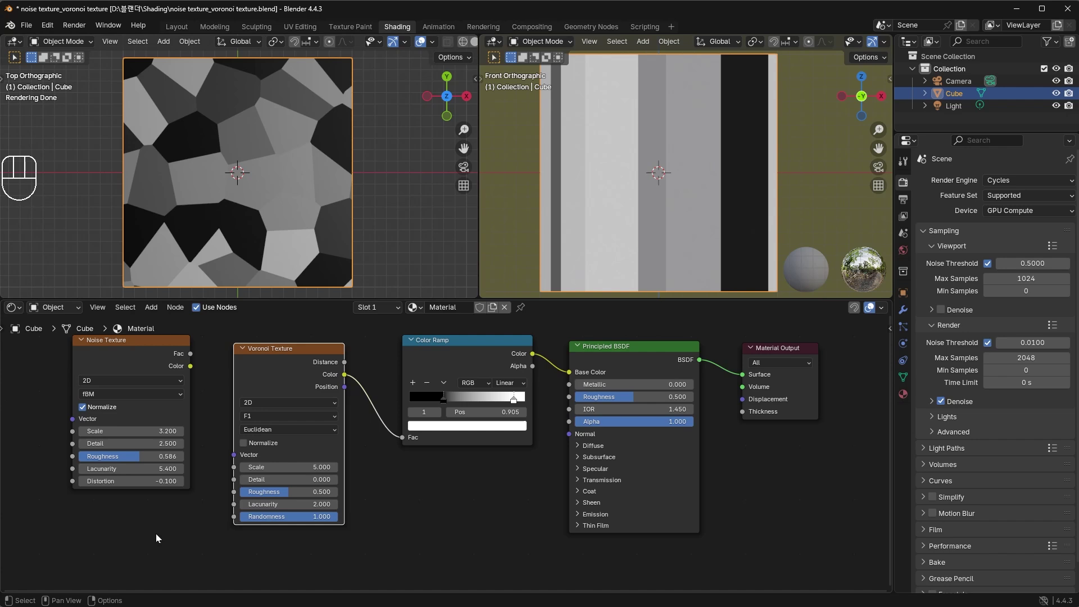
Step: Retune the noise and Voronoi scale values for finer vertical grey streaks
left_click(142, 345)
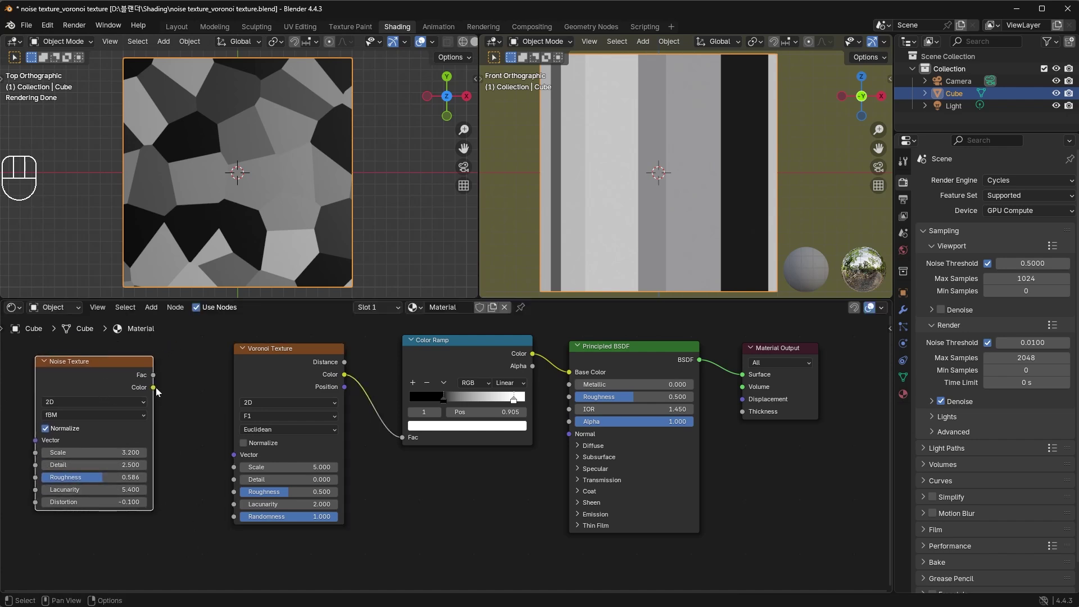
left_click_drag(165, 398, 243, 458)
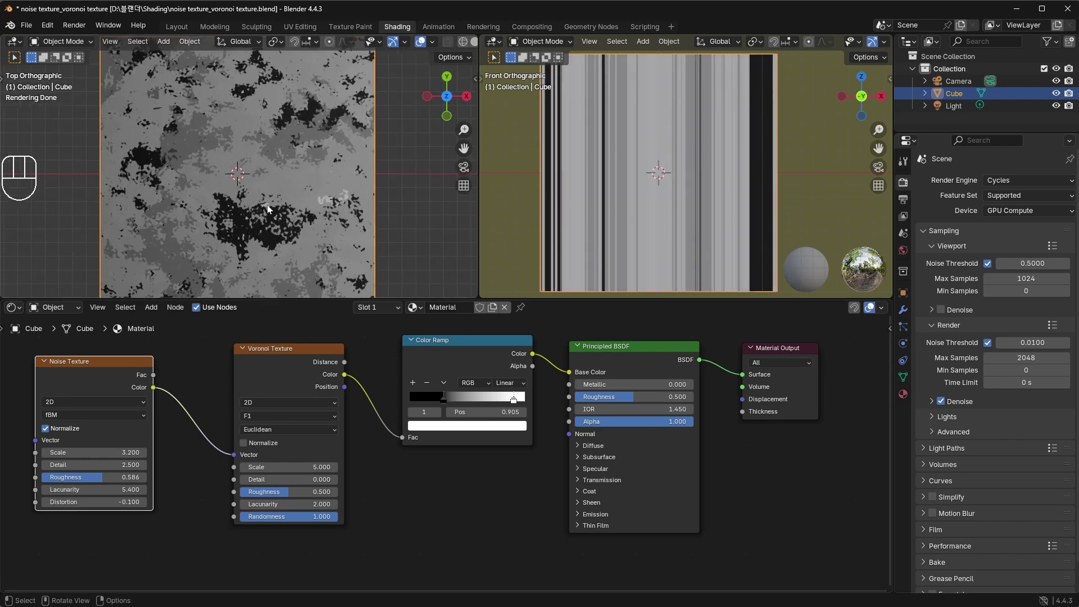
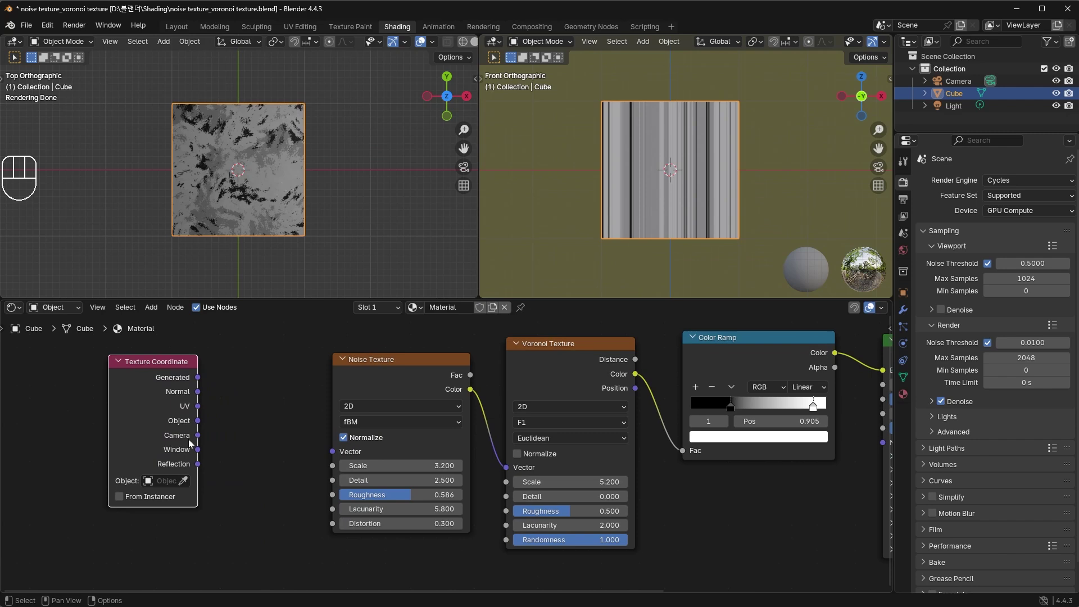
left_click(181, 370)
left_click_drag(262, 391, 306, 481)
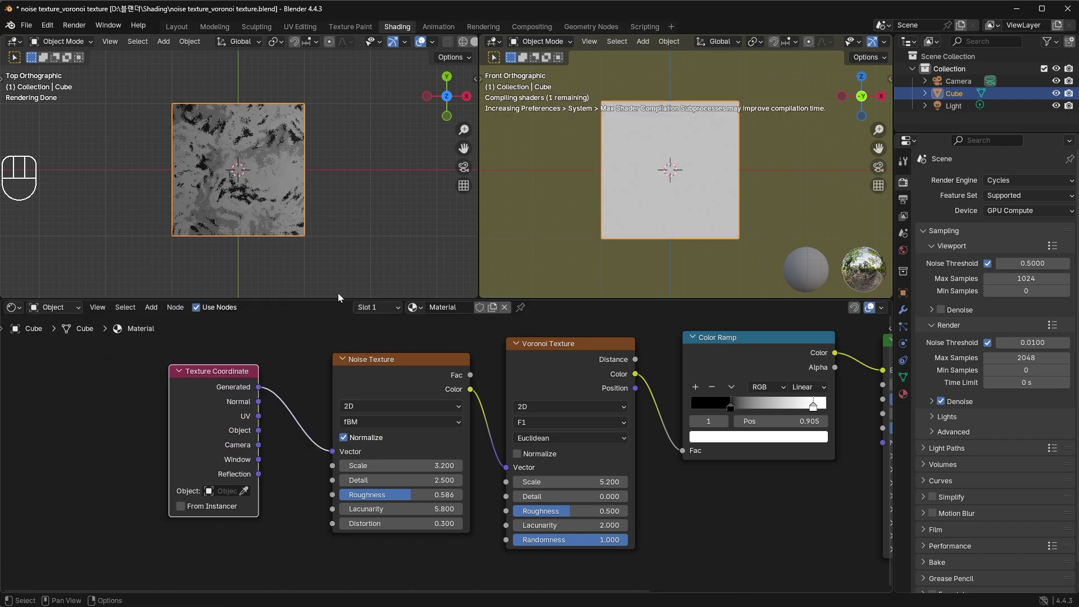
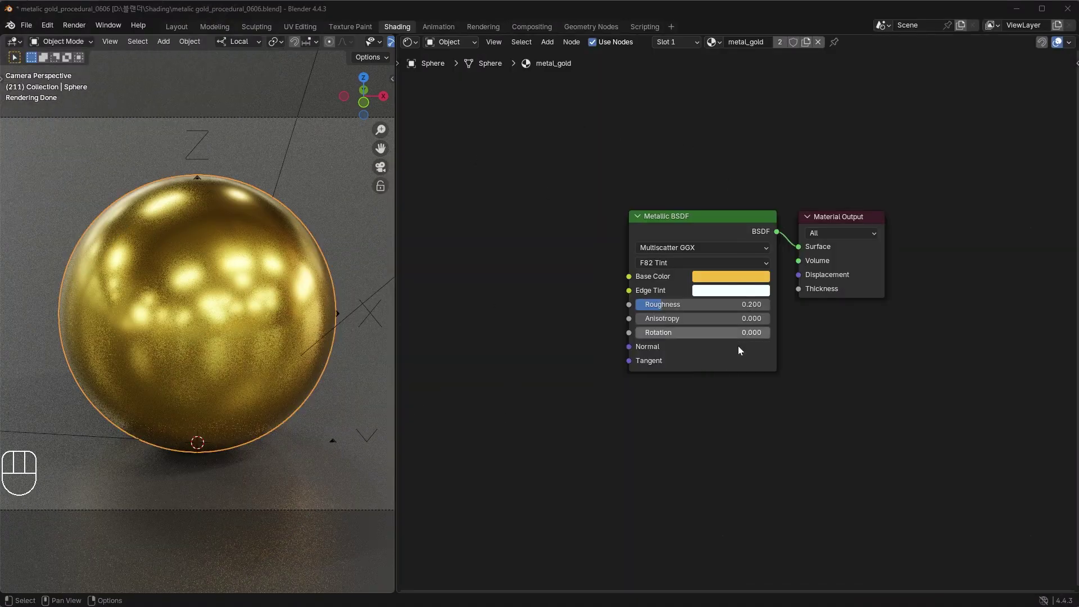
Step: Move the Metallic BSDF aside and add a Noise Texture wired into its Base Color
left_click_drag(950, 420, 648, 212)
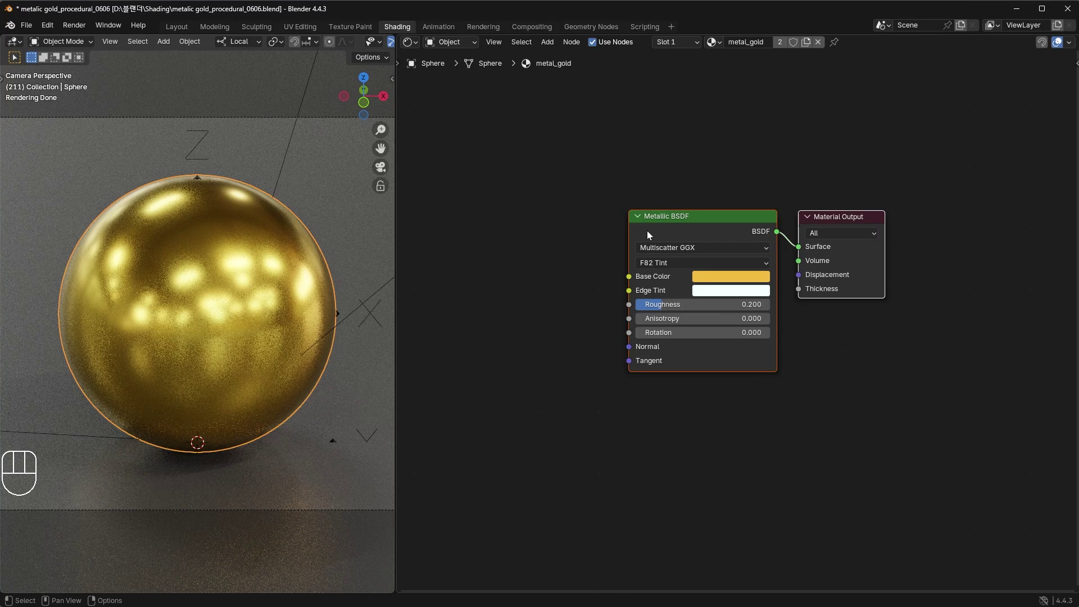
key("g")
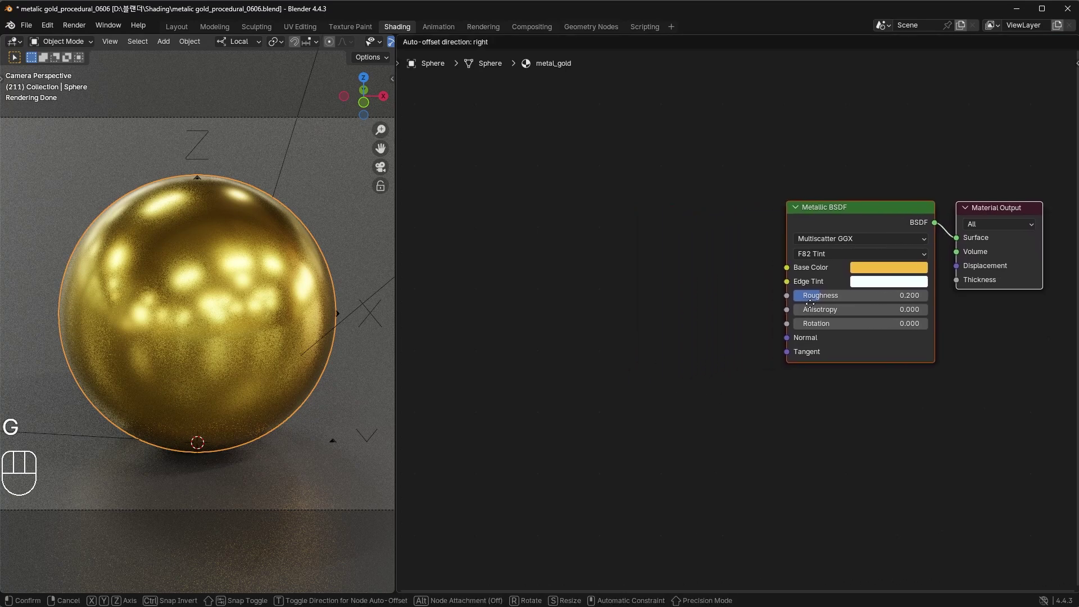
left_click(612, 273)
key("shift+a")
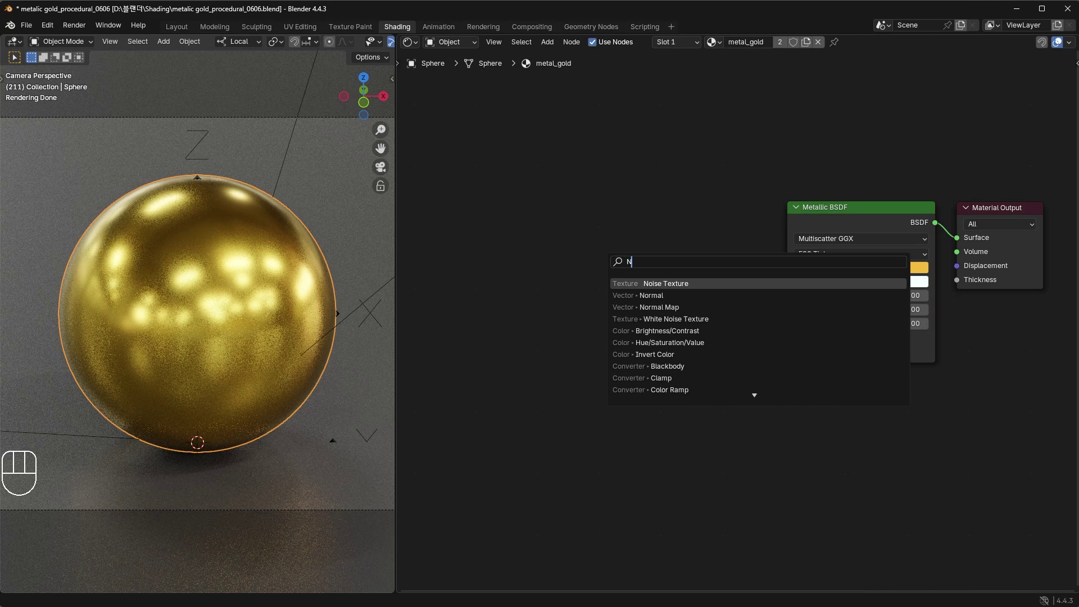
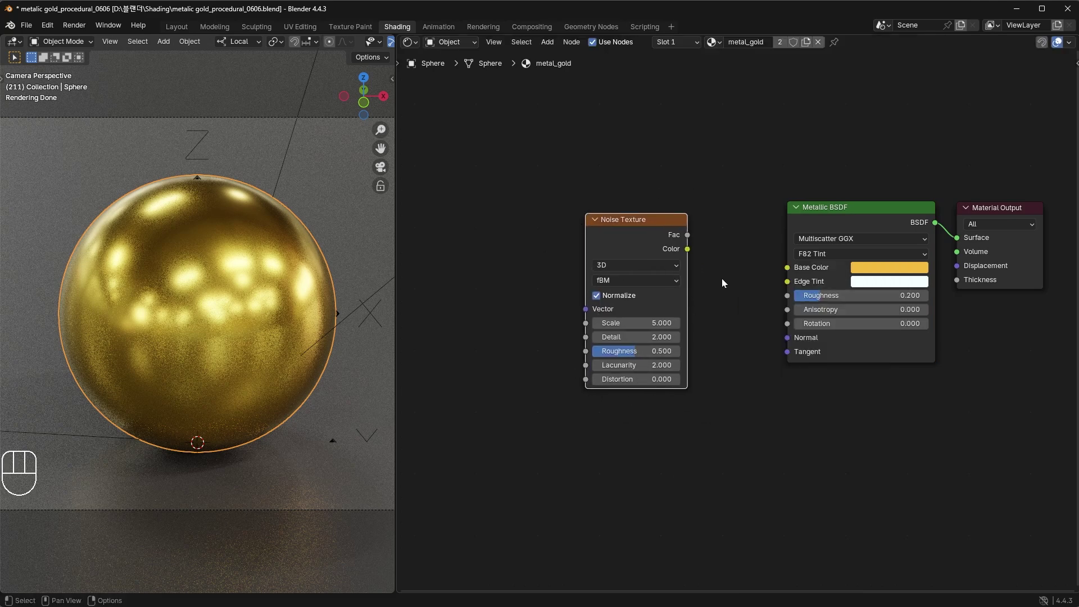
left_click_drag(719, 257, 785, 273)
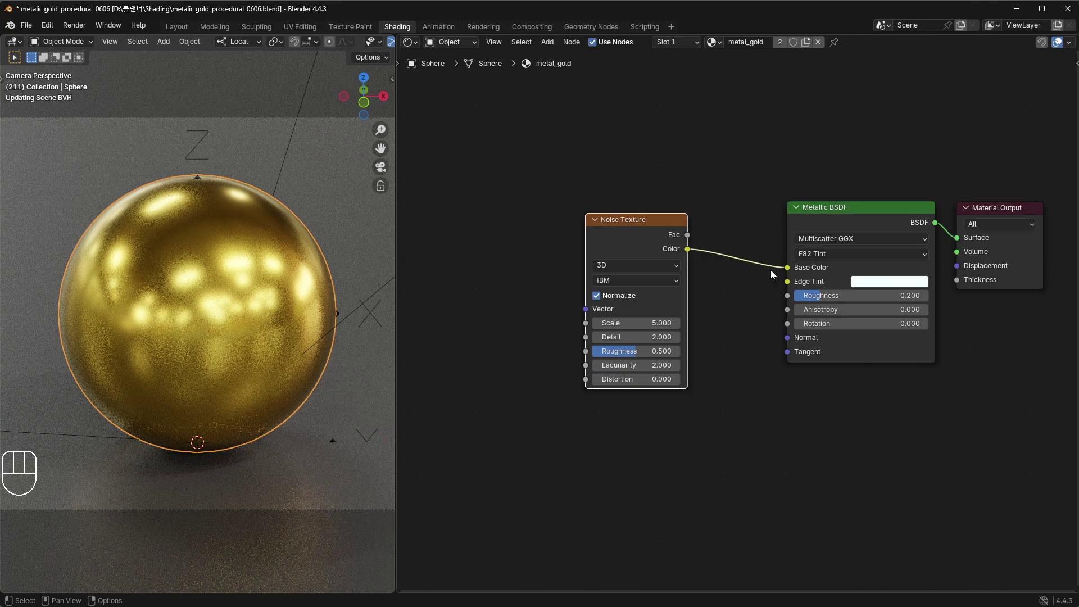
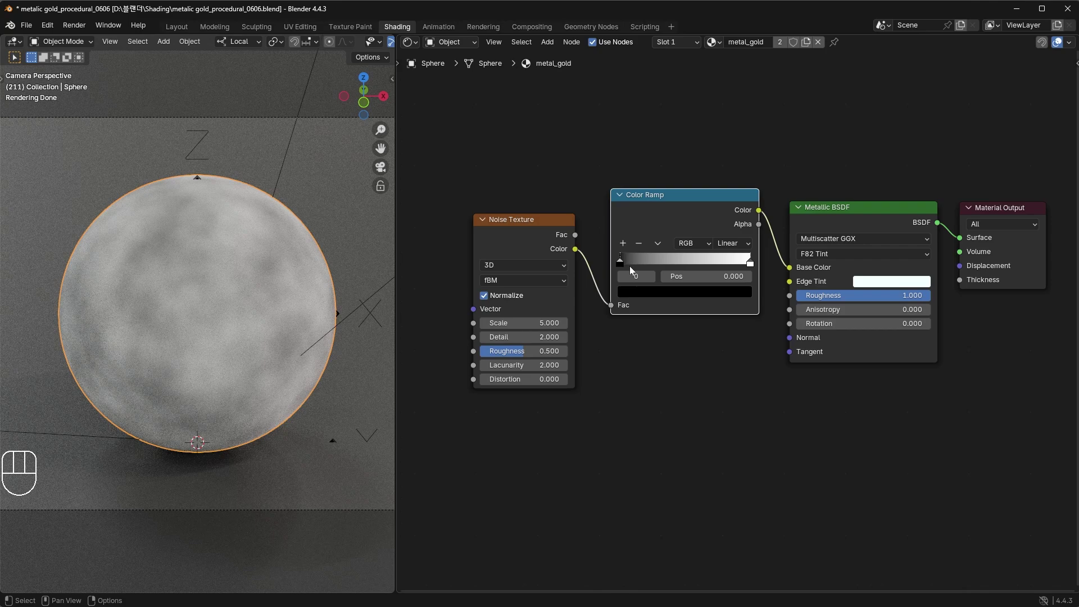
Step: Move the Color Ramp's black stop inward to about 0.29
left_click_drag(627, 266, 653, 270)
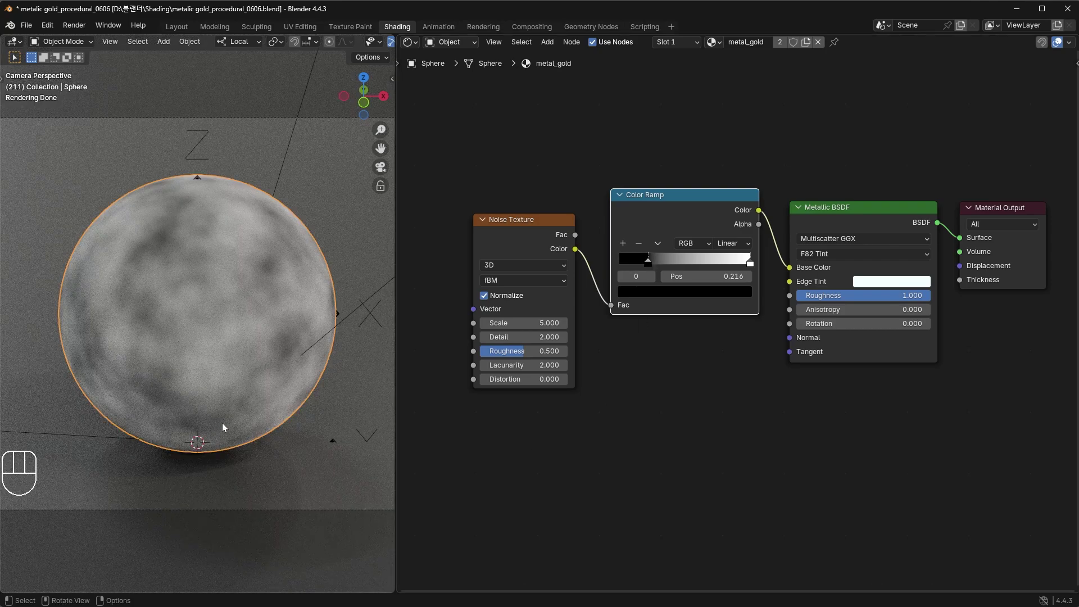
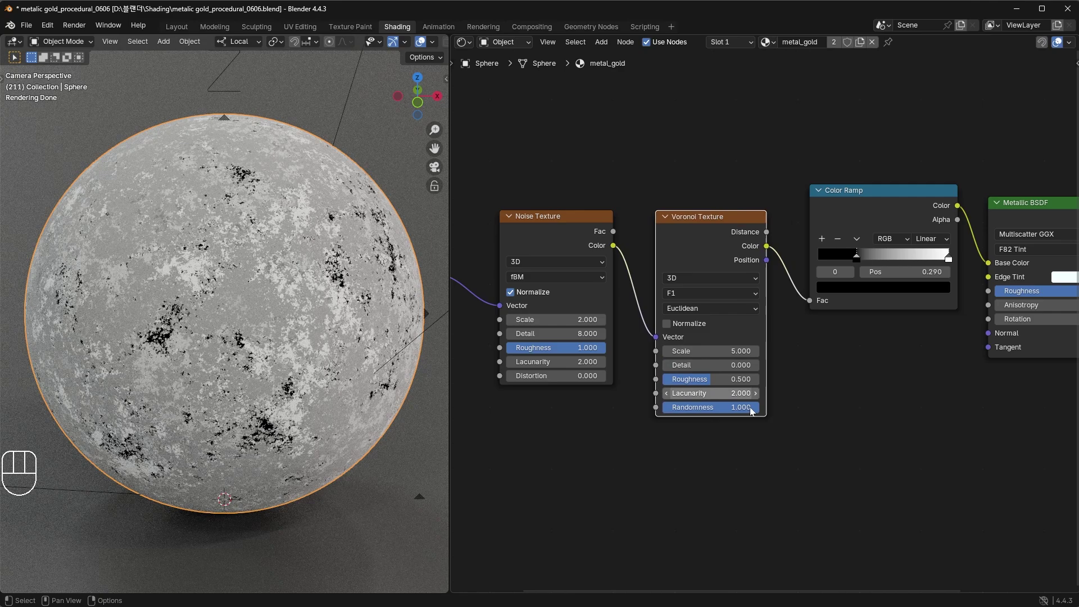
Step: Set the ramp stops to orange and gold, lower Metallic roughness to 0.3 and rewire the ramp to Base Color
left_click_drag(859, 263, 822, 267)
left_click(824, 265)
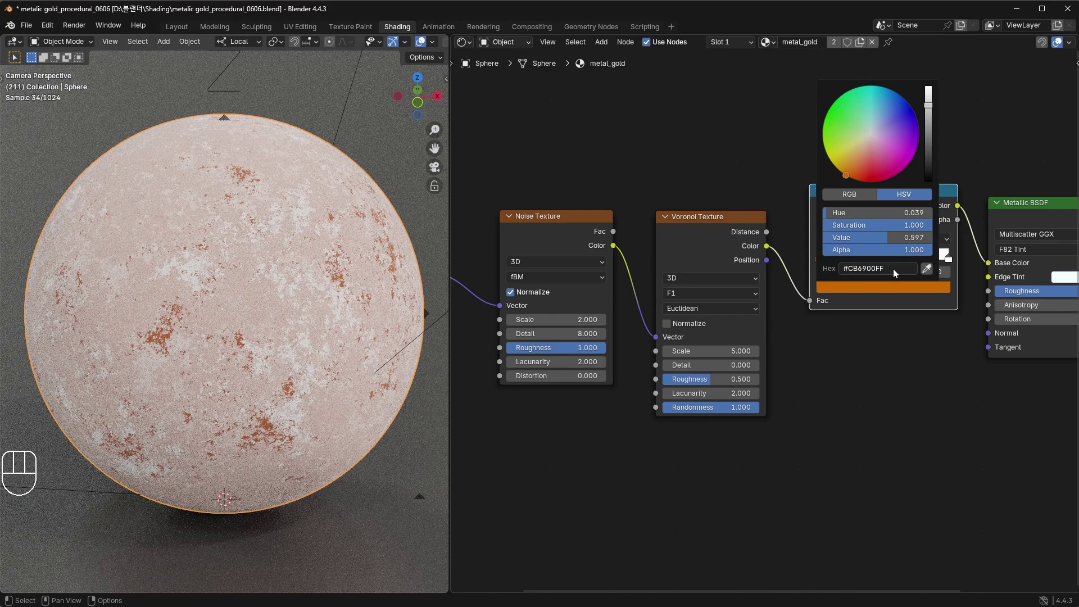
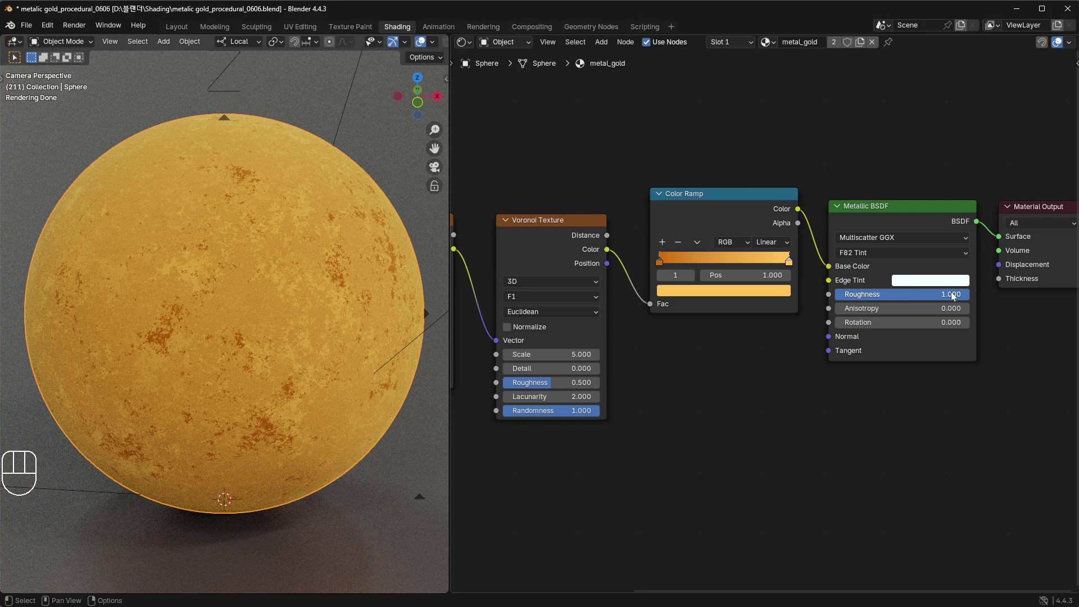
left_click_drag(955, 297, 955, 297)
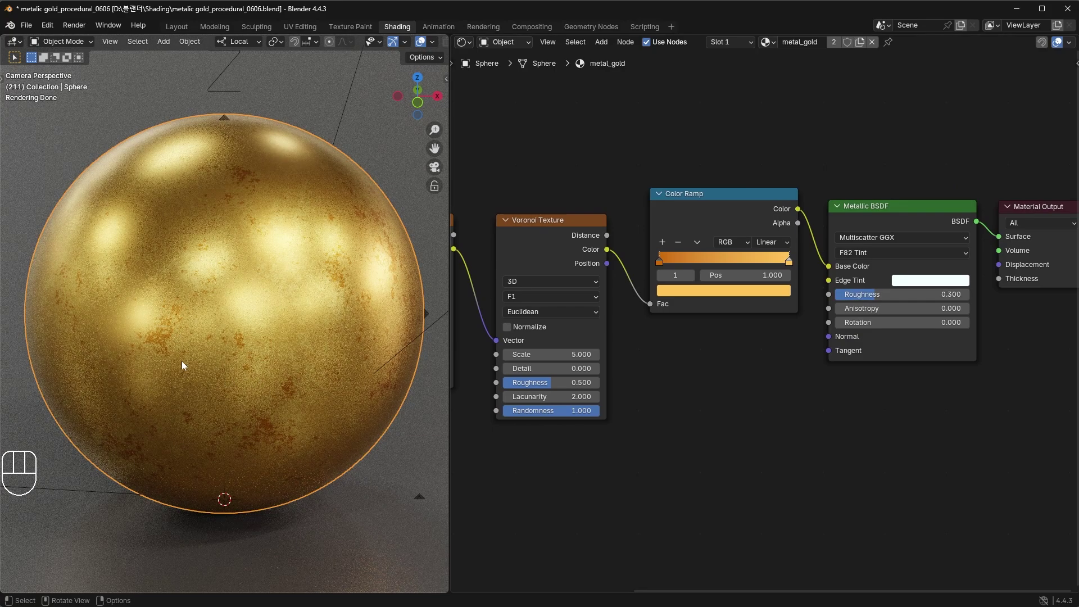
left_click(820, 274)
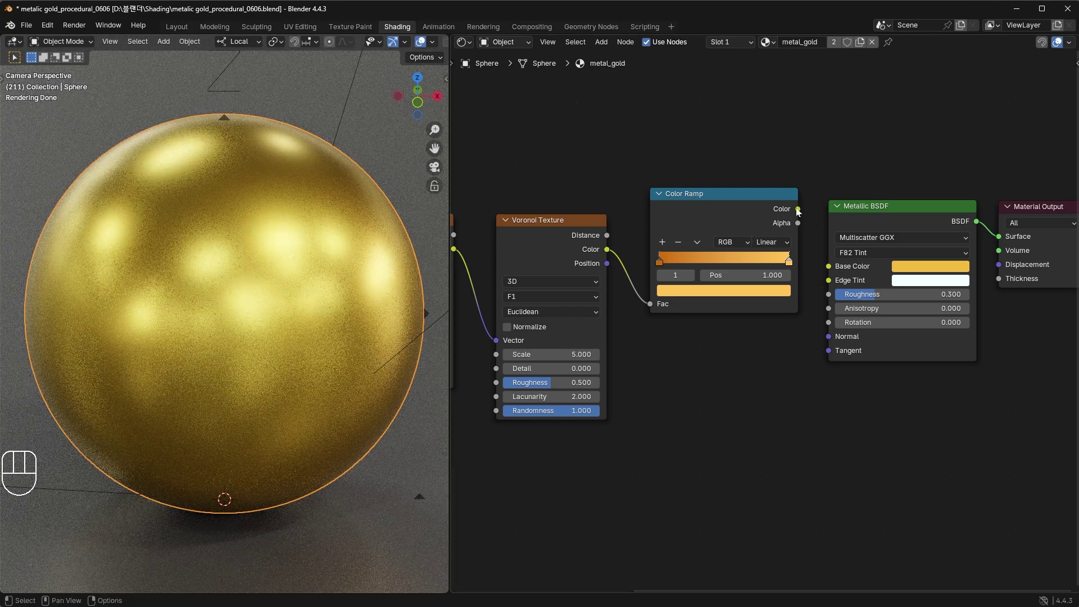
left_click_drag(807, 219, 836, 270)
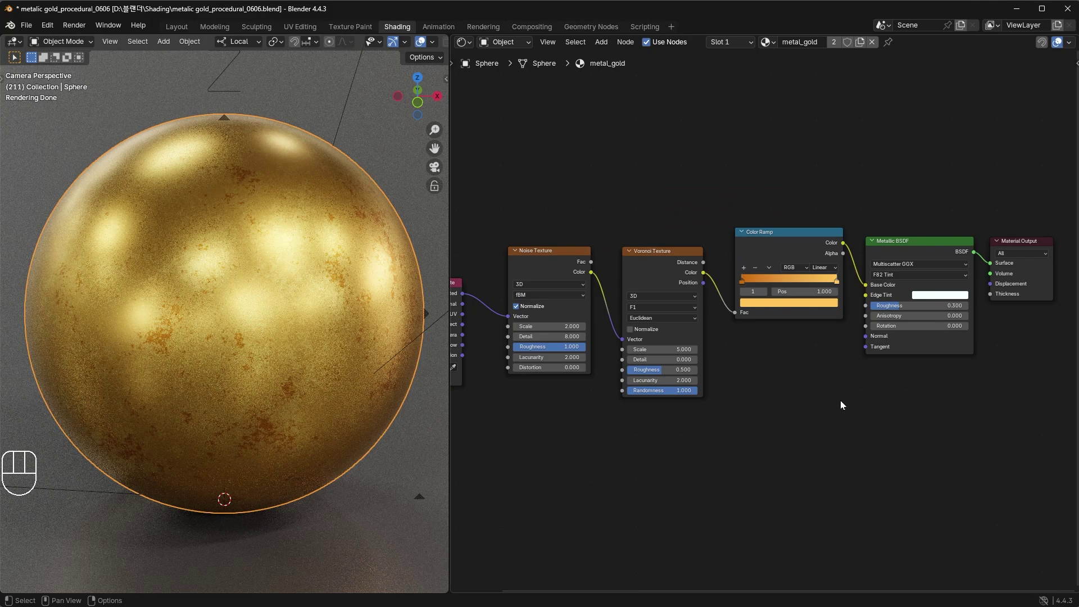
Step: Add a Texture Coordinate node and wire Generated into the gold Noise vector
left_click_drag(662, 313, 594, 262)
key("g")
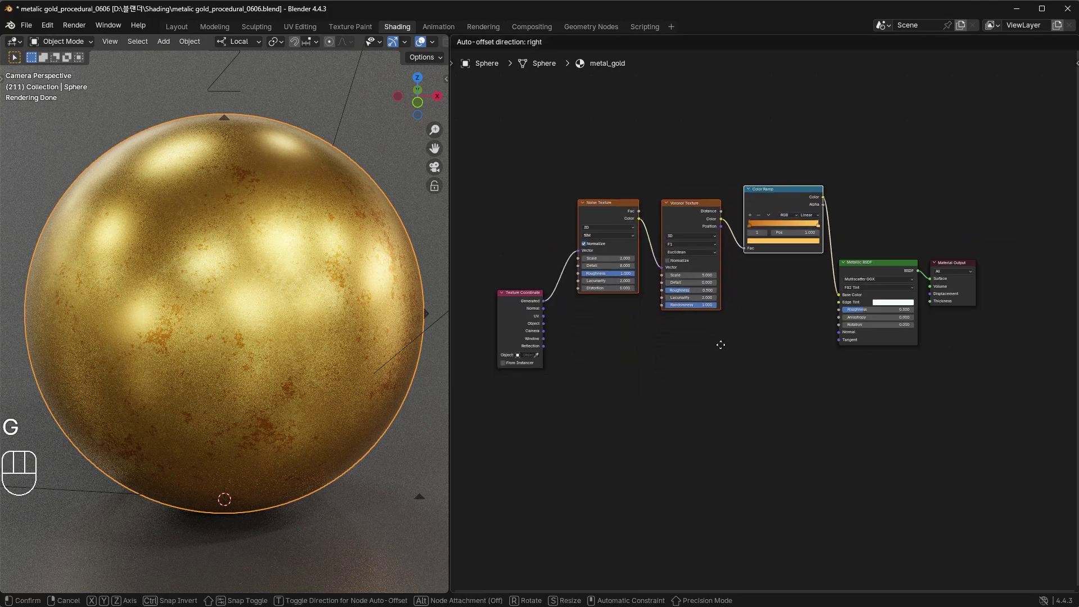
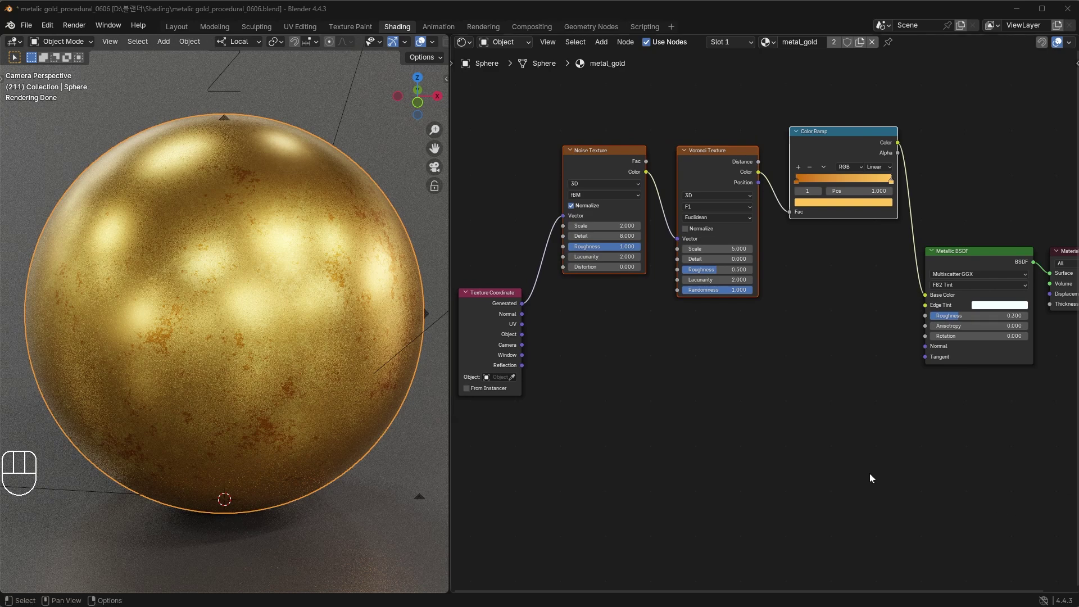
Step: Duplicate the Noise, Voronoi and ramp chain below, removing the copied Voronoi
left_click(874, 478)
left_click_drag(726, 306, 602, 151)
key("shift+d")
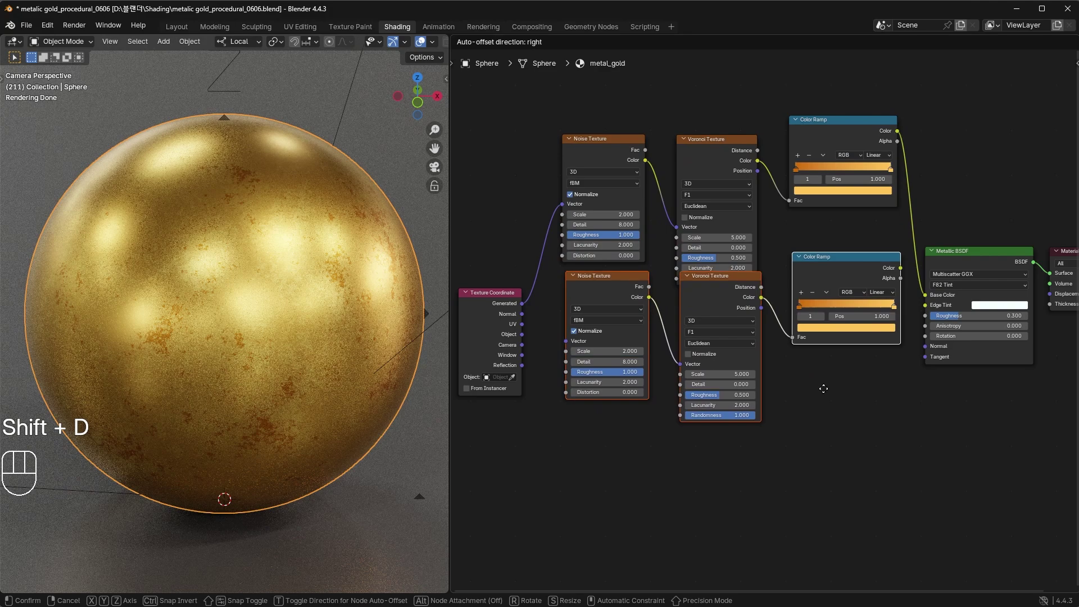
left_click(853, 477)
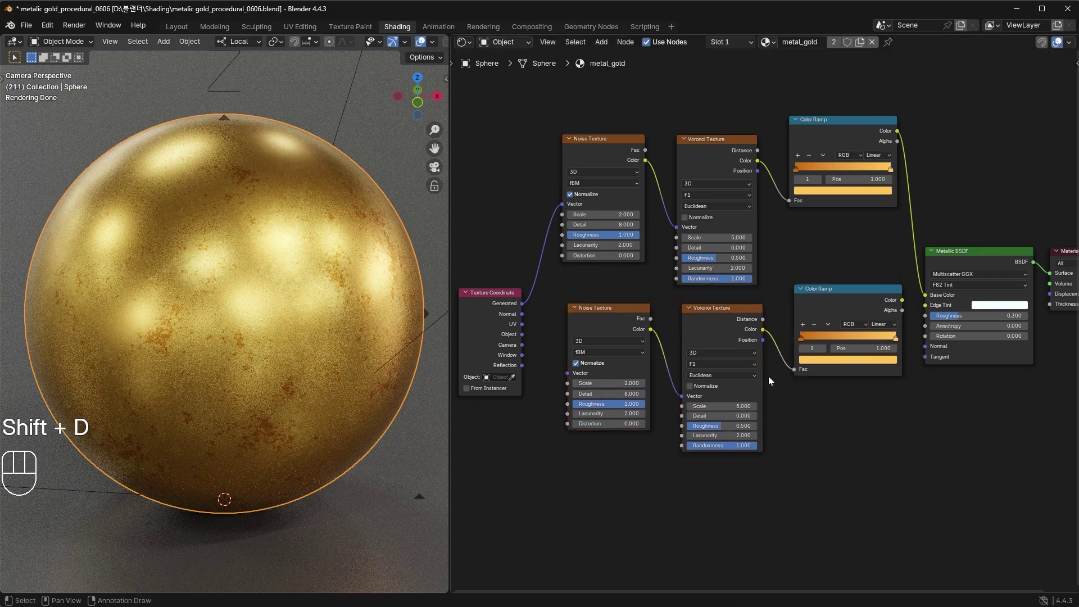
left_click(746, 318)
key("Delete")
key("BackSpace")
Step: Set the second ramp black-to-white and feed it from Generated through the second Noise
left_click_drag(804, 344, 841, 357)
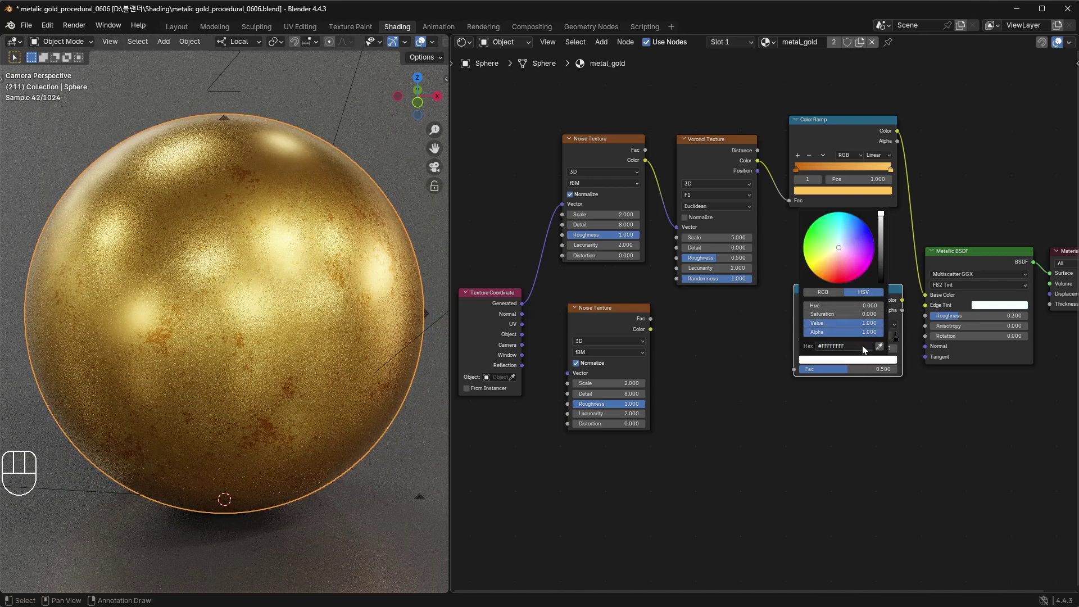
left_click_drag(589, 351, 667, 373)
left_click_drag(715, 341, 791, 388)
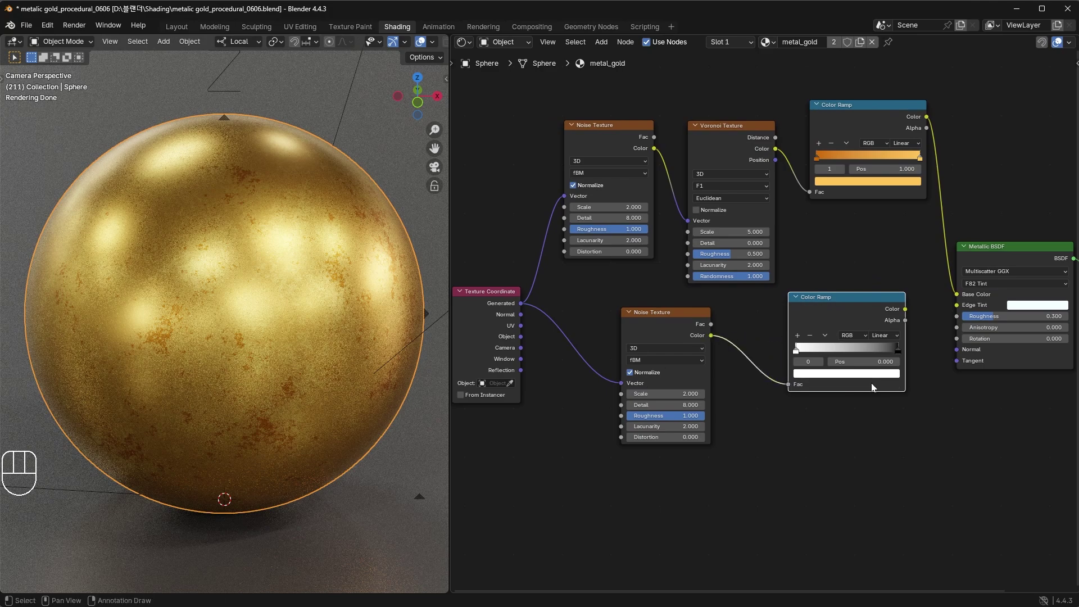
Step: Drive the metal's Roughness from the grey ramp, inverting it with the black stop near 0.24
left_click_drag(908, 315, 931, 333)
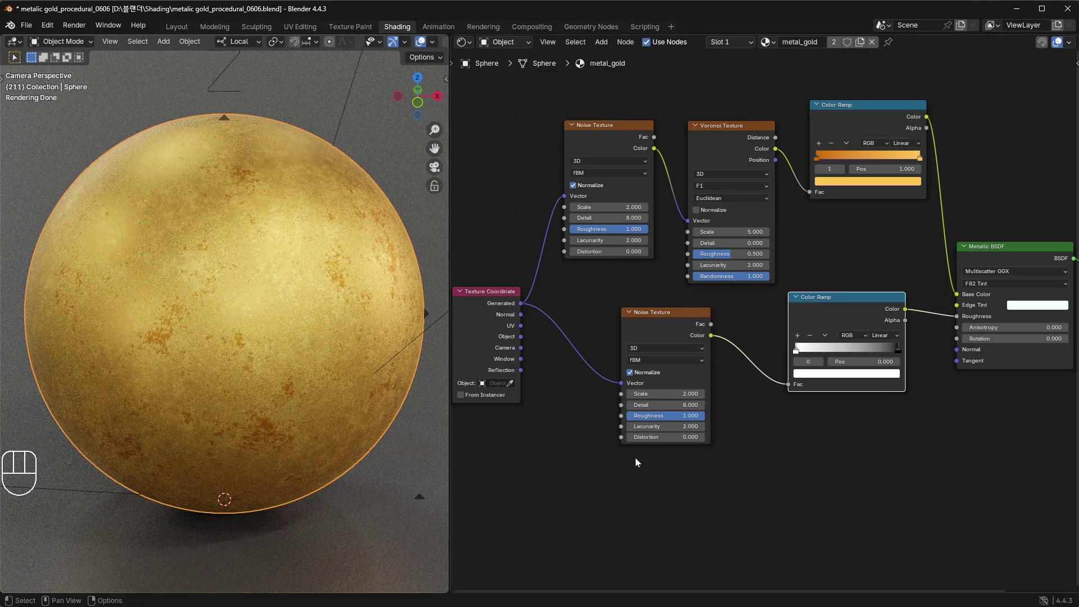
left_click(894, 356)
left_click(894, 353)
left_click_drag(893, 354, 825, 355)
left_click_drag(793, 353, 897, 358)
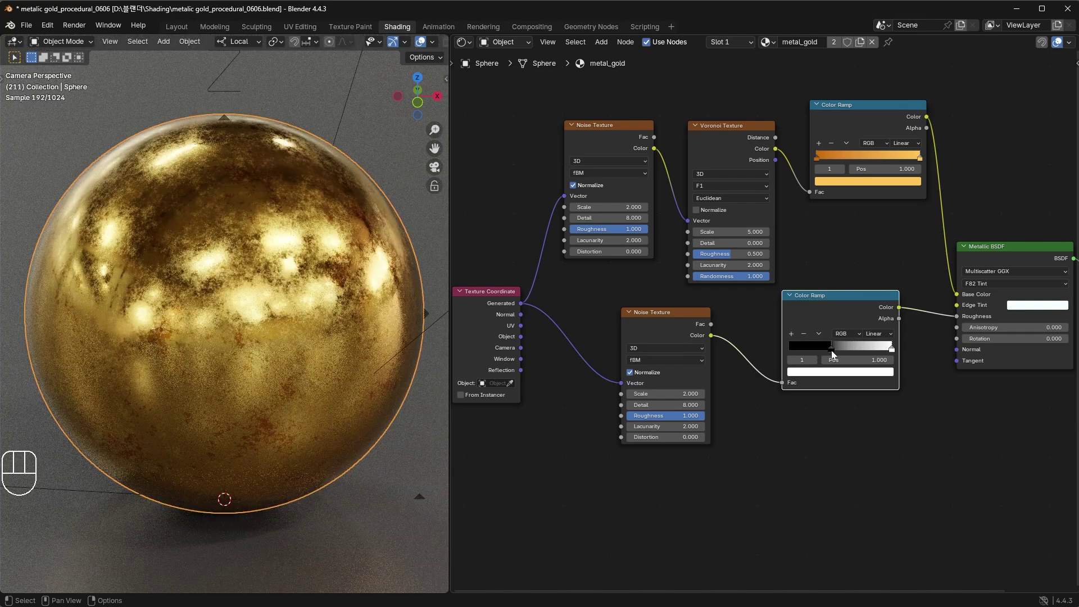
left_click_drag(839, 355, 786, 357)
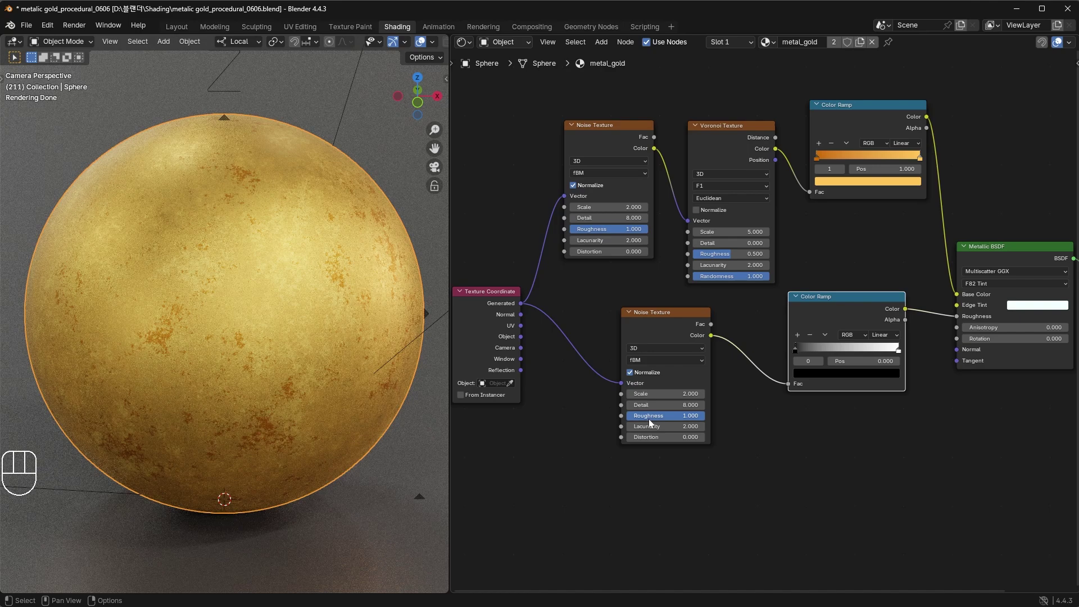
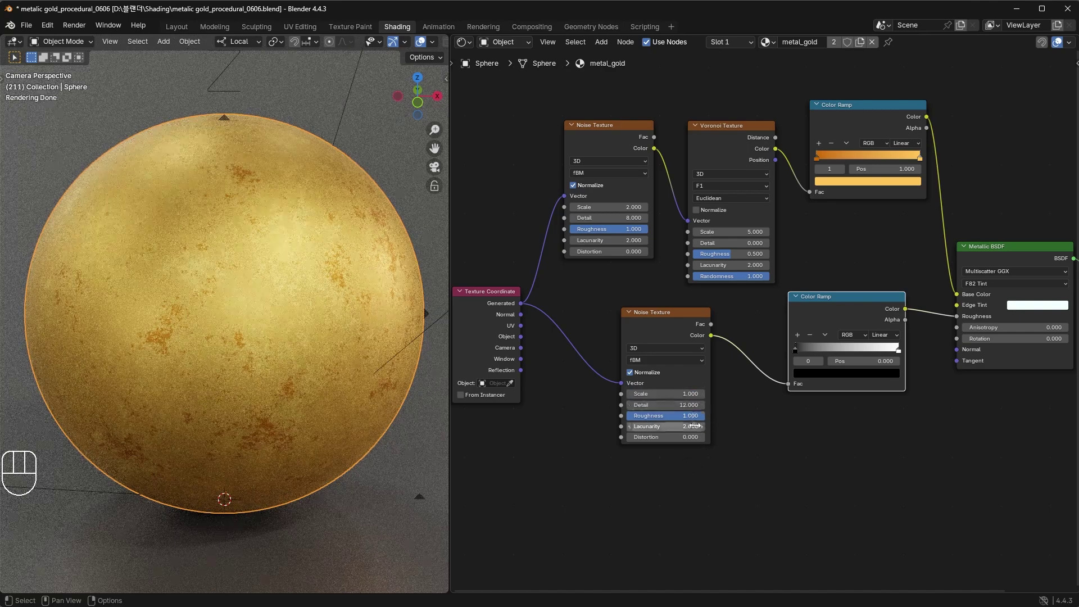
left_click_drag(800, 354, 827, 355)
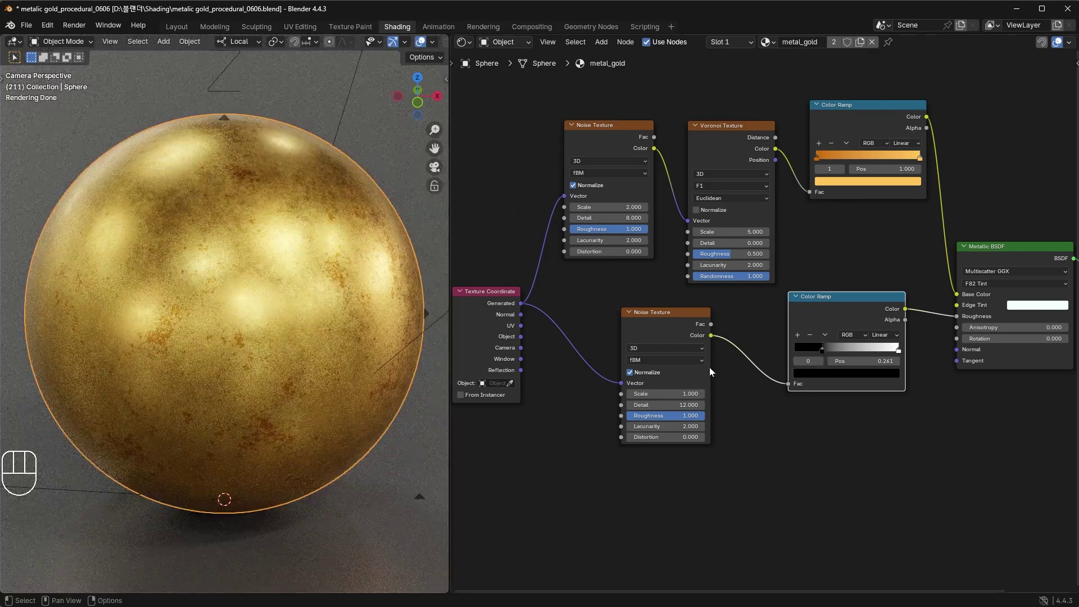
Step: Nudge the black stop to about 0.31 and rewire the gold ramp to Base Color
left_click(952, 299)
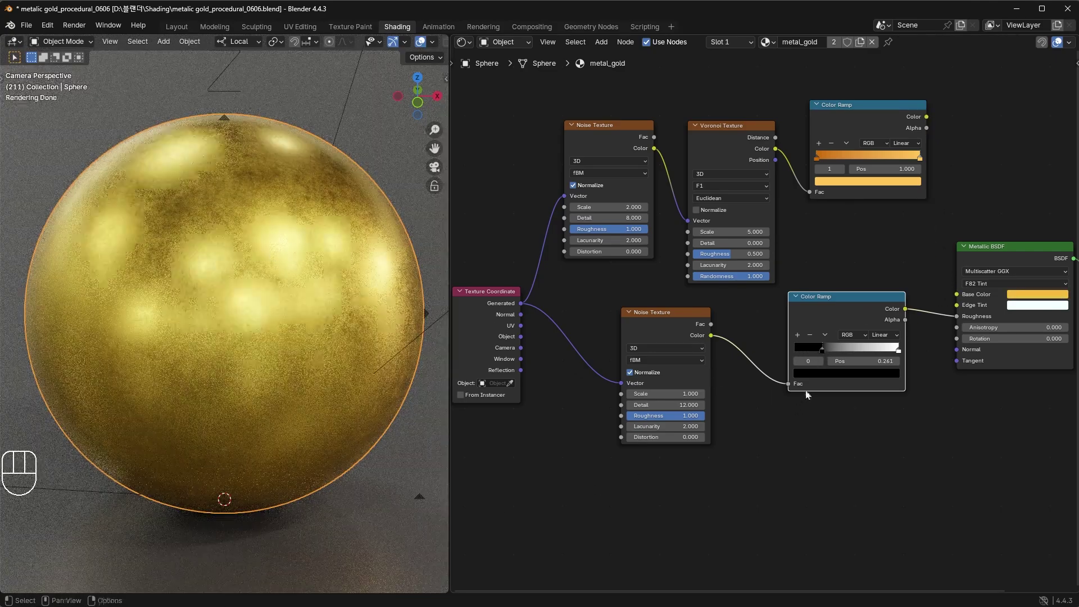
left_click(826, 355)
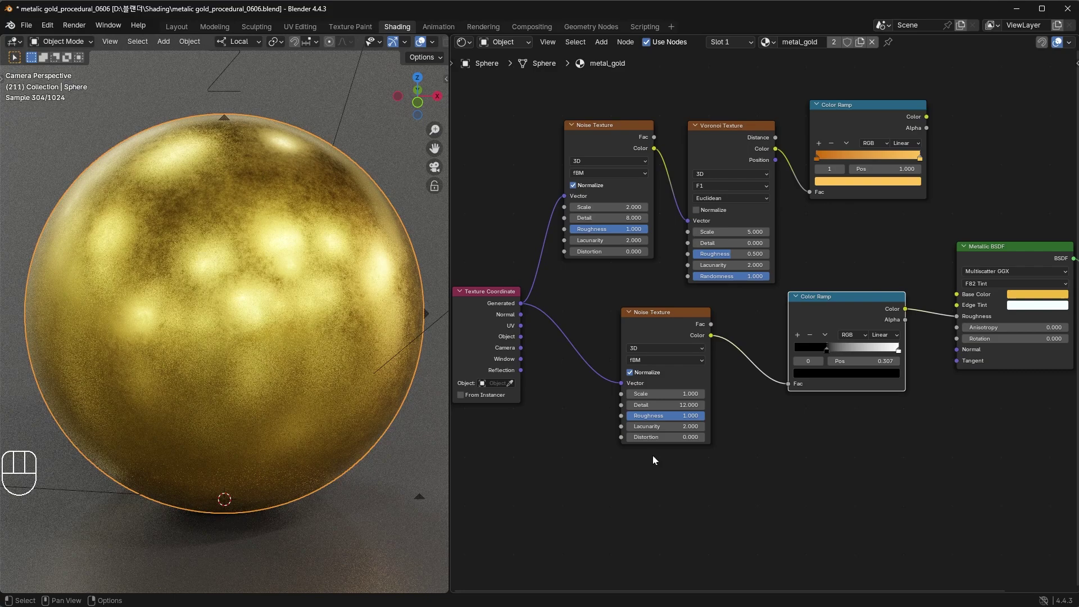
left_click(646, 318)
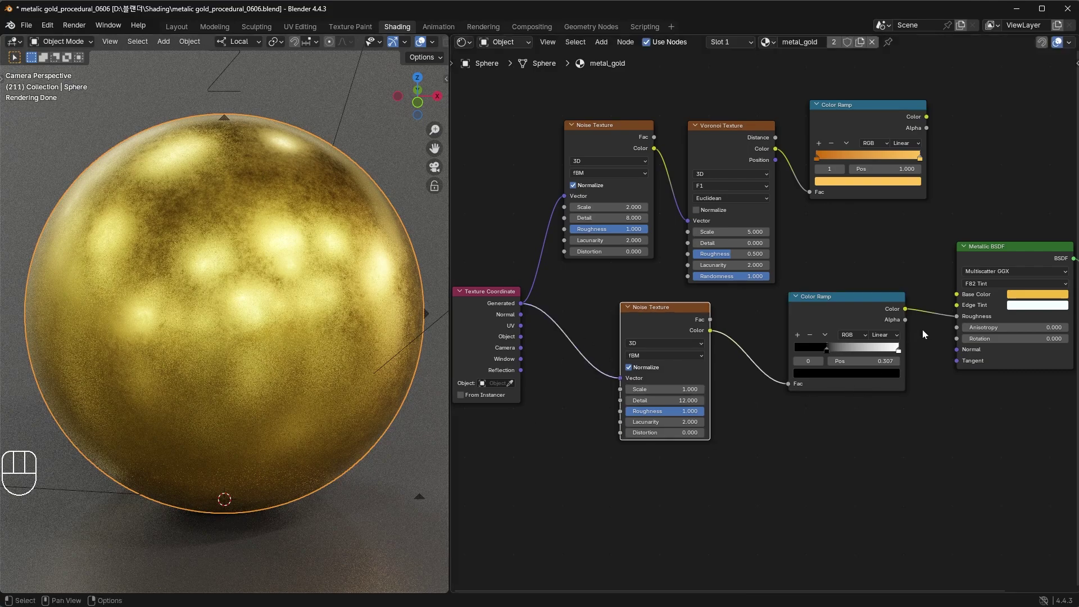
left_click(931, 121)
left_click_drag(942, 235, 959, 296)
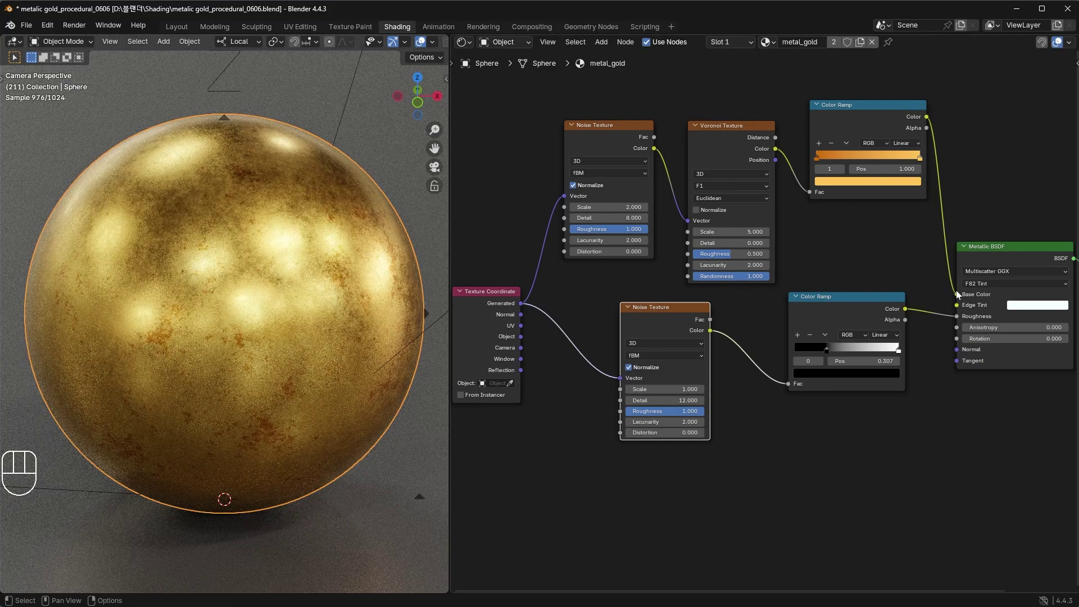
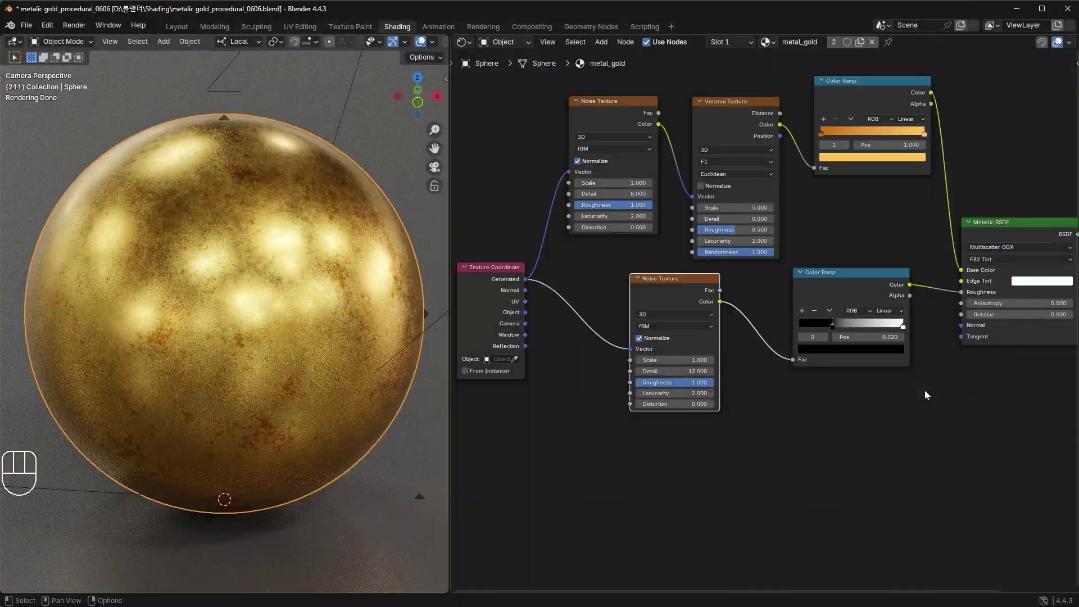
Step: Relink and then disconnect the gold ramp from the Metallic BSDF Base Color
left_click(953, 278)
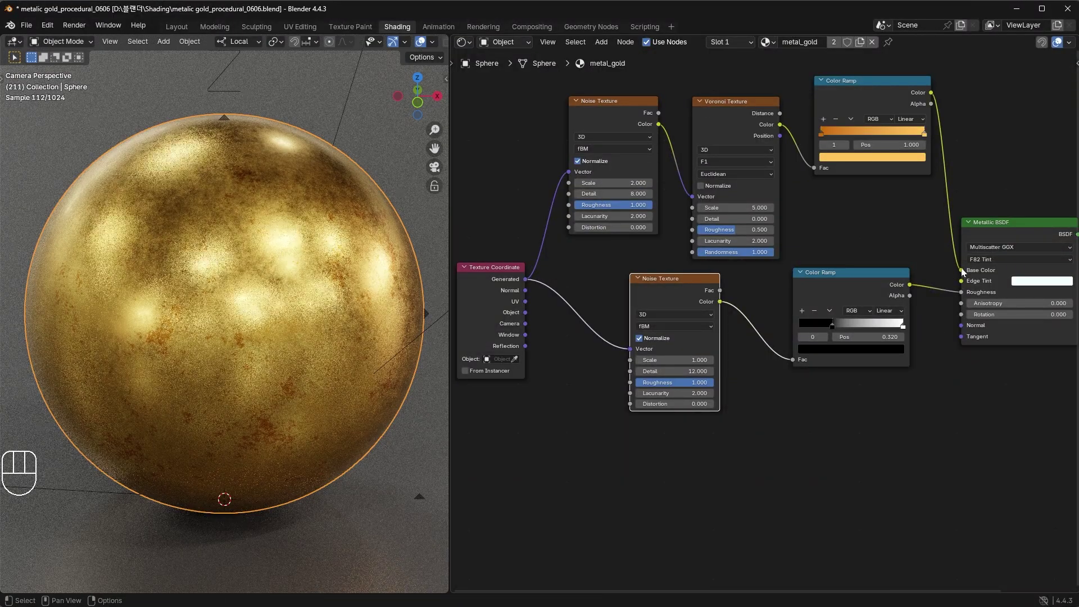
left_click_drag(964, 273, 957, 298)
left_click(964, 297)
left_click(950, 305)
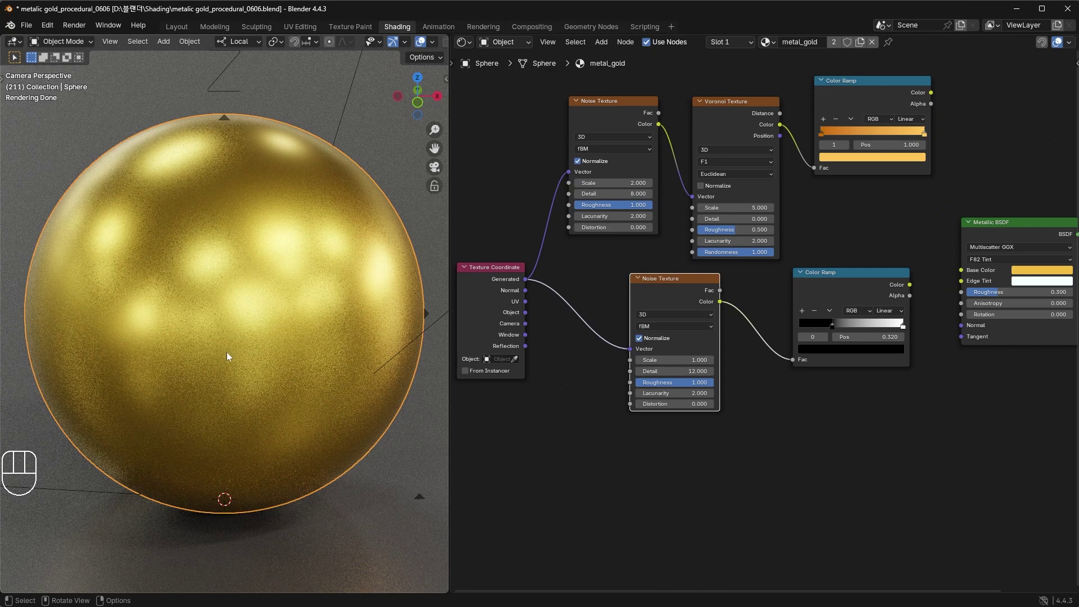
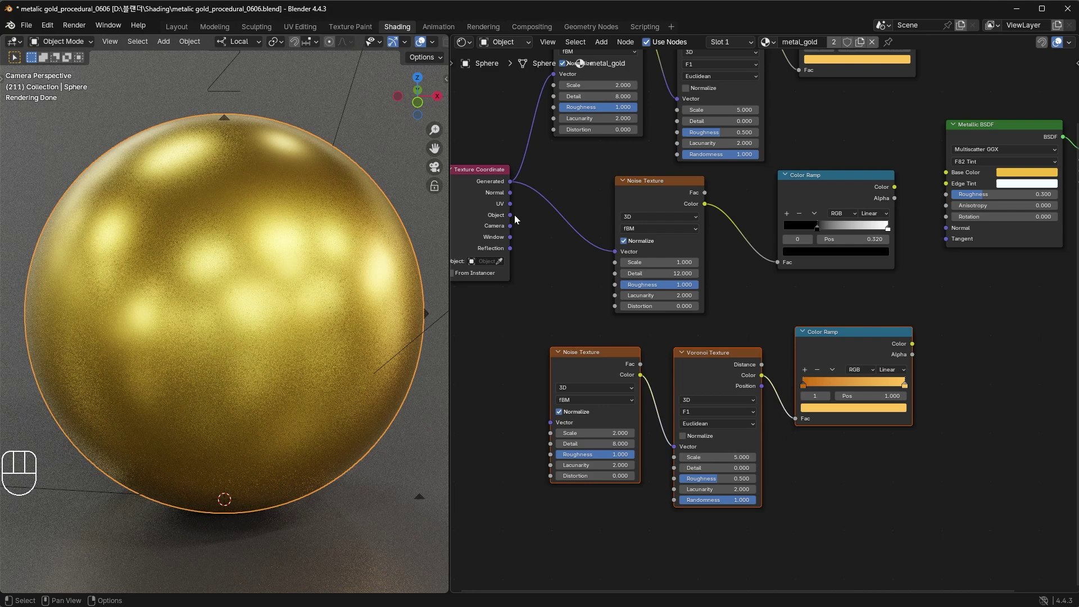
Step: Position the duplicated chain and feed Generated coordinates into the third Noise
left_click_drag(519, 216, 519, 209)
left_click_drag(541, 291, 550, 421)
left_click_drag(748, 465, 588, 367)
key("g")
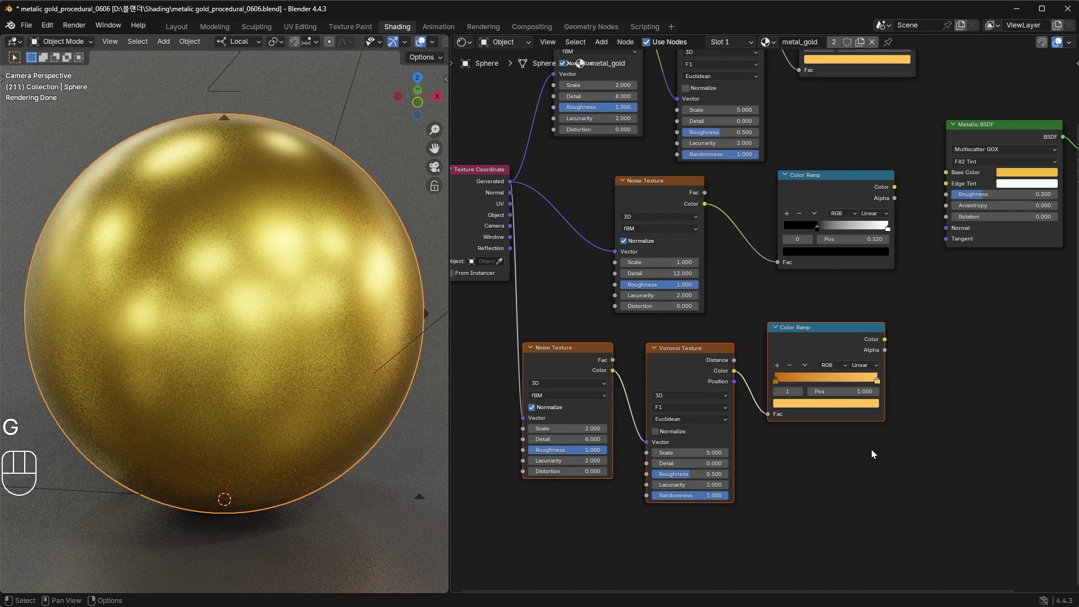
Step: Copy the grey ramp's black-and-white settings onto the duplicated orange ramp
left_click(866, 333)
key("Delete")
left_click(856, 183)
key("shift+d")
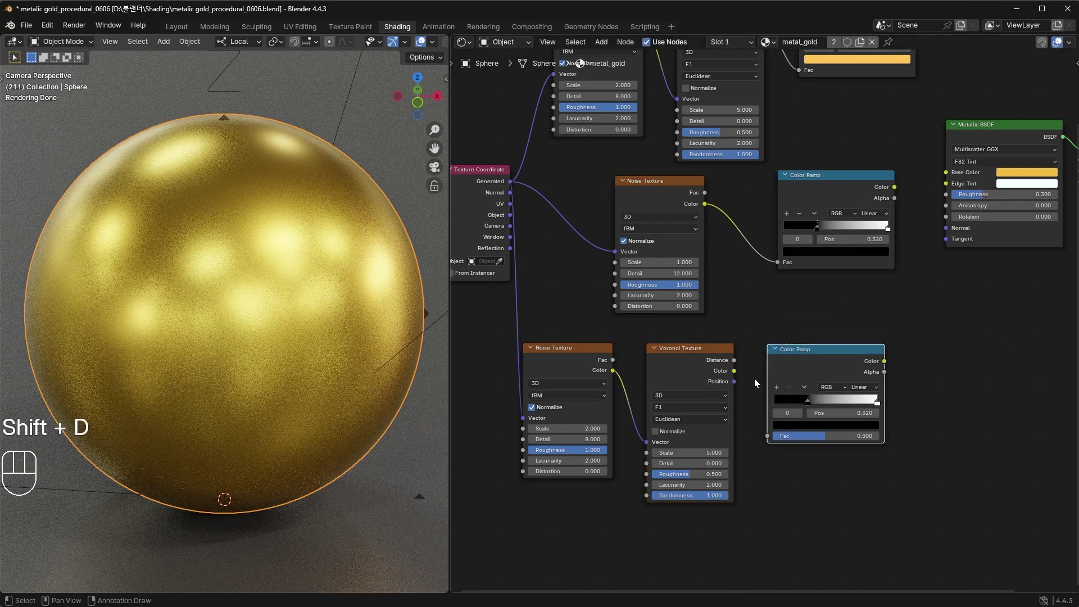
Step: Reconnect Voronoi Color to the new ramp, black stop at 0, and plug it into Normal
left_click_drag(738, 377, 768, 438)
left_click_drag(807, 409, 769, 403)
left_click_drag(887, 366, 939, 238)
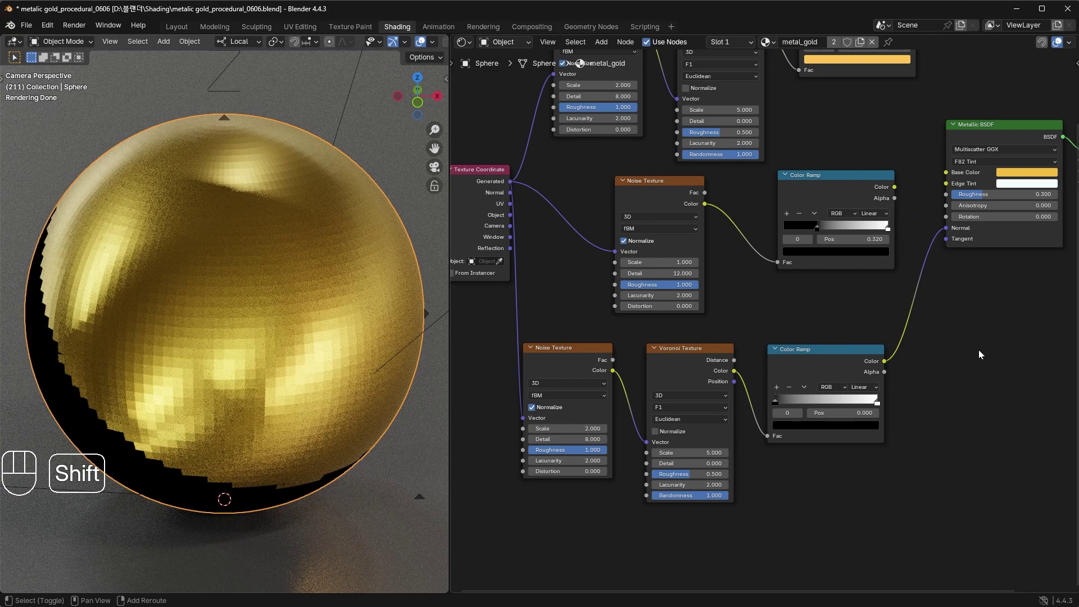
Step: Insert a Bump node on the Normal link with Strength 0.2
key("shift+a")
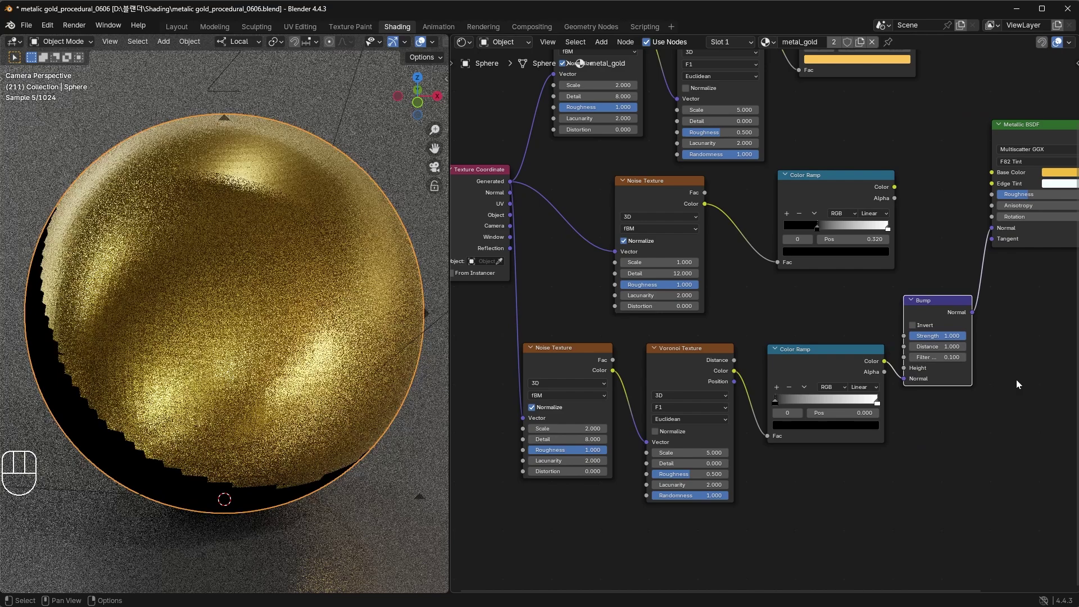
left_click(907, 384)
left_click(909, 374)
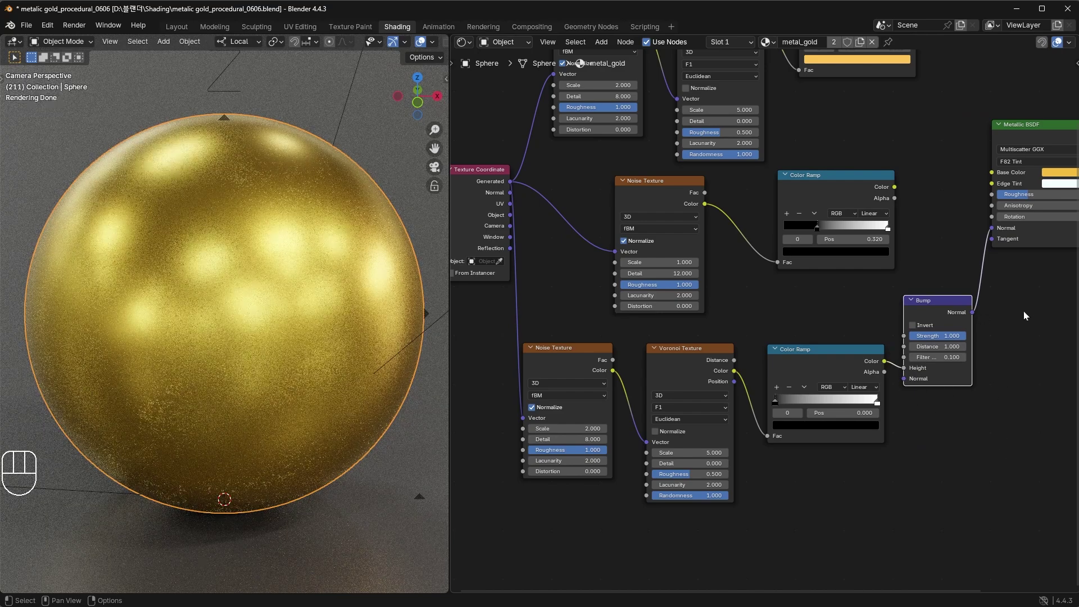
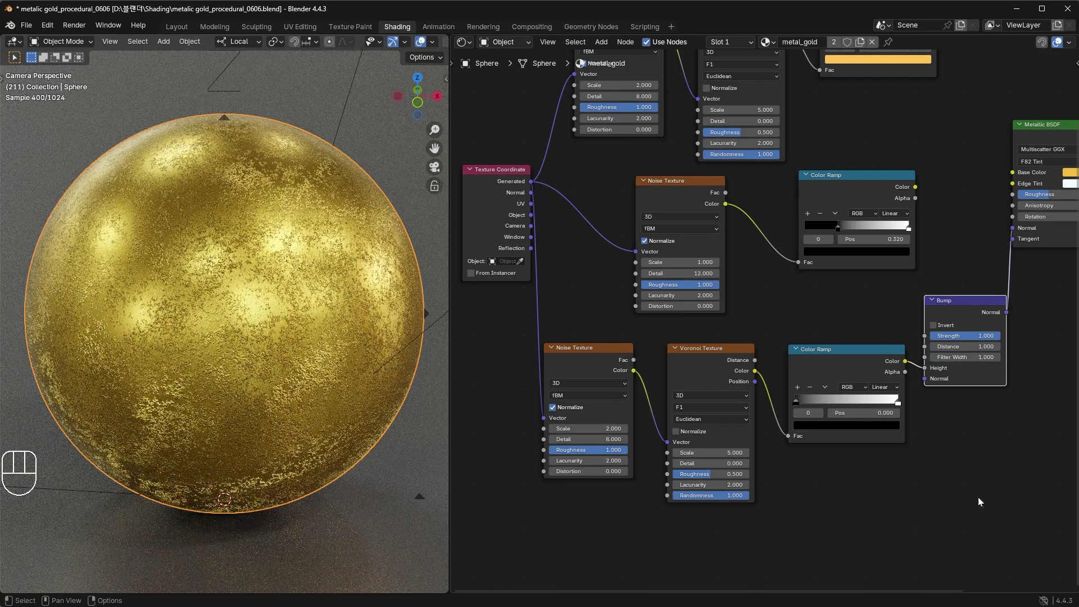
left_click(992, 340)
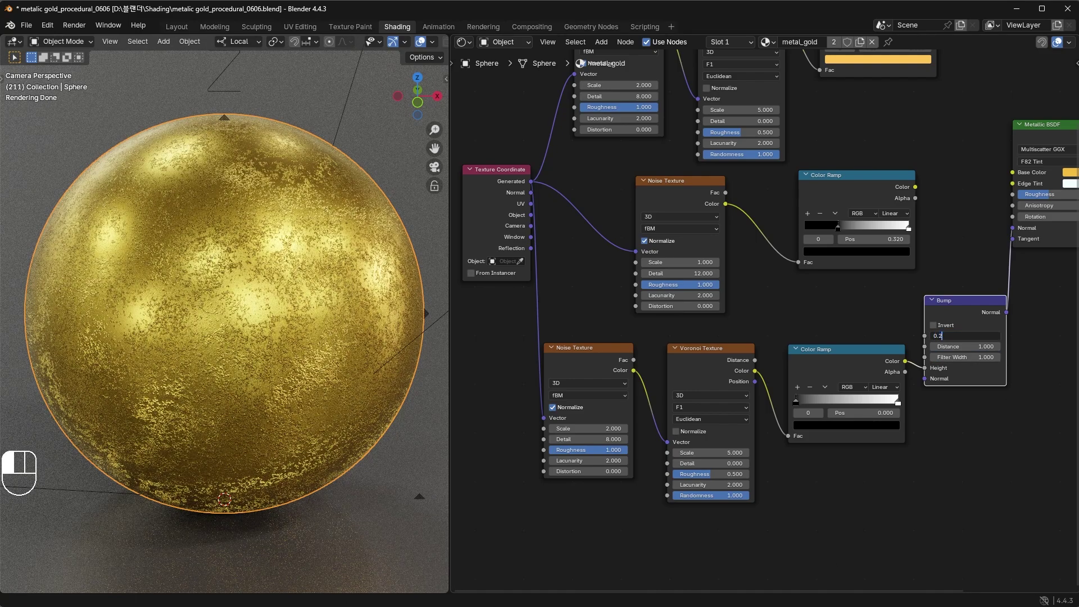